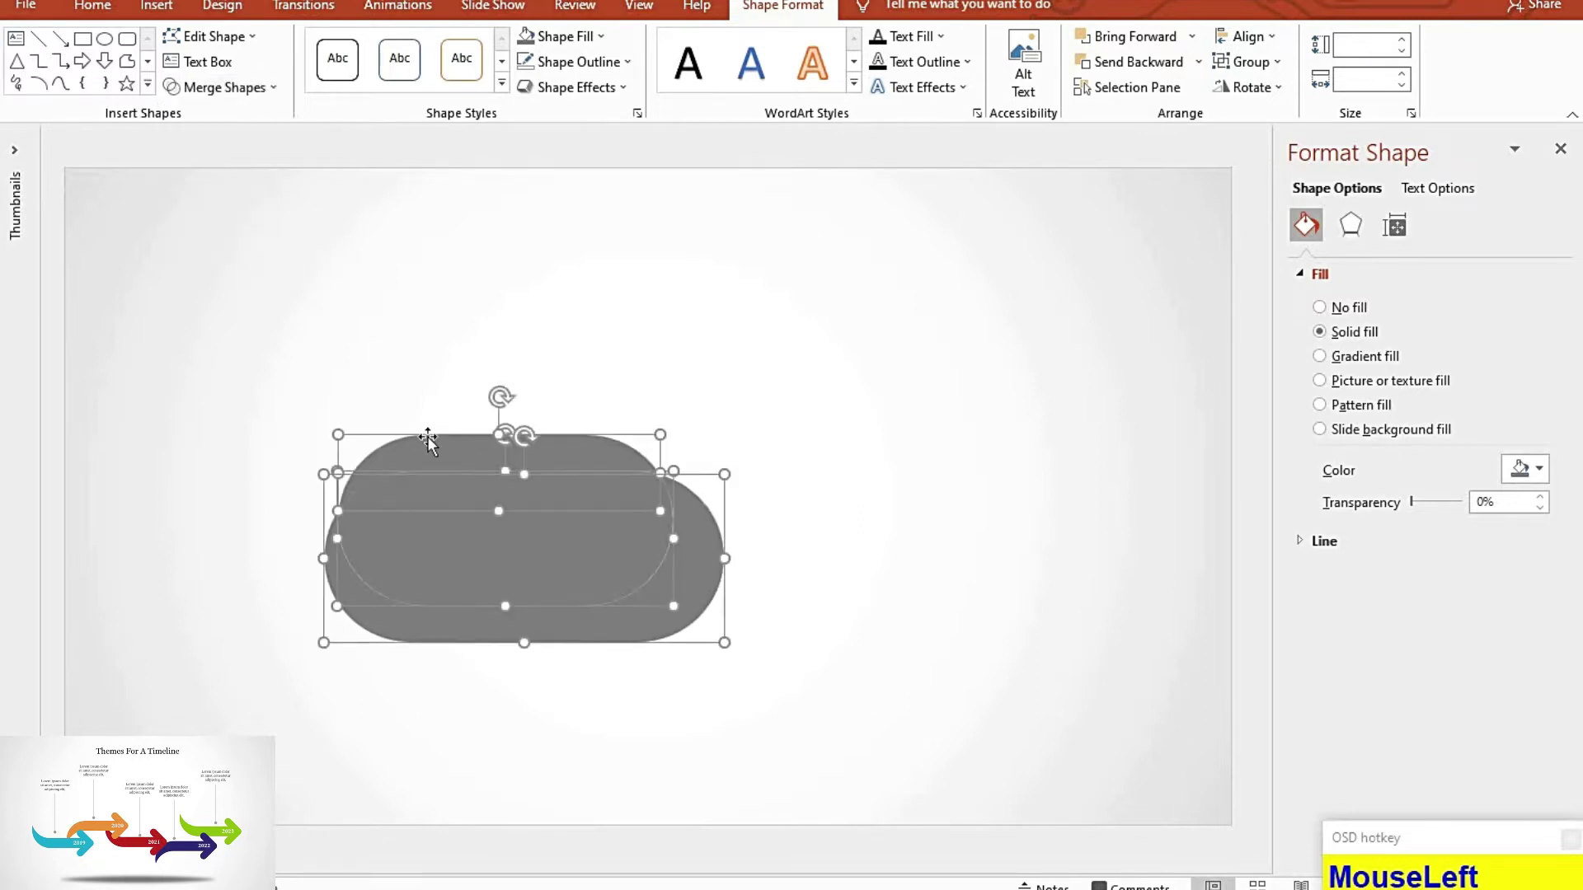
Step: Subtract one rounded rectangle from the other to leave a thin curved arrow-tail sliver
click(441, 460)
key(shift+Delete)
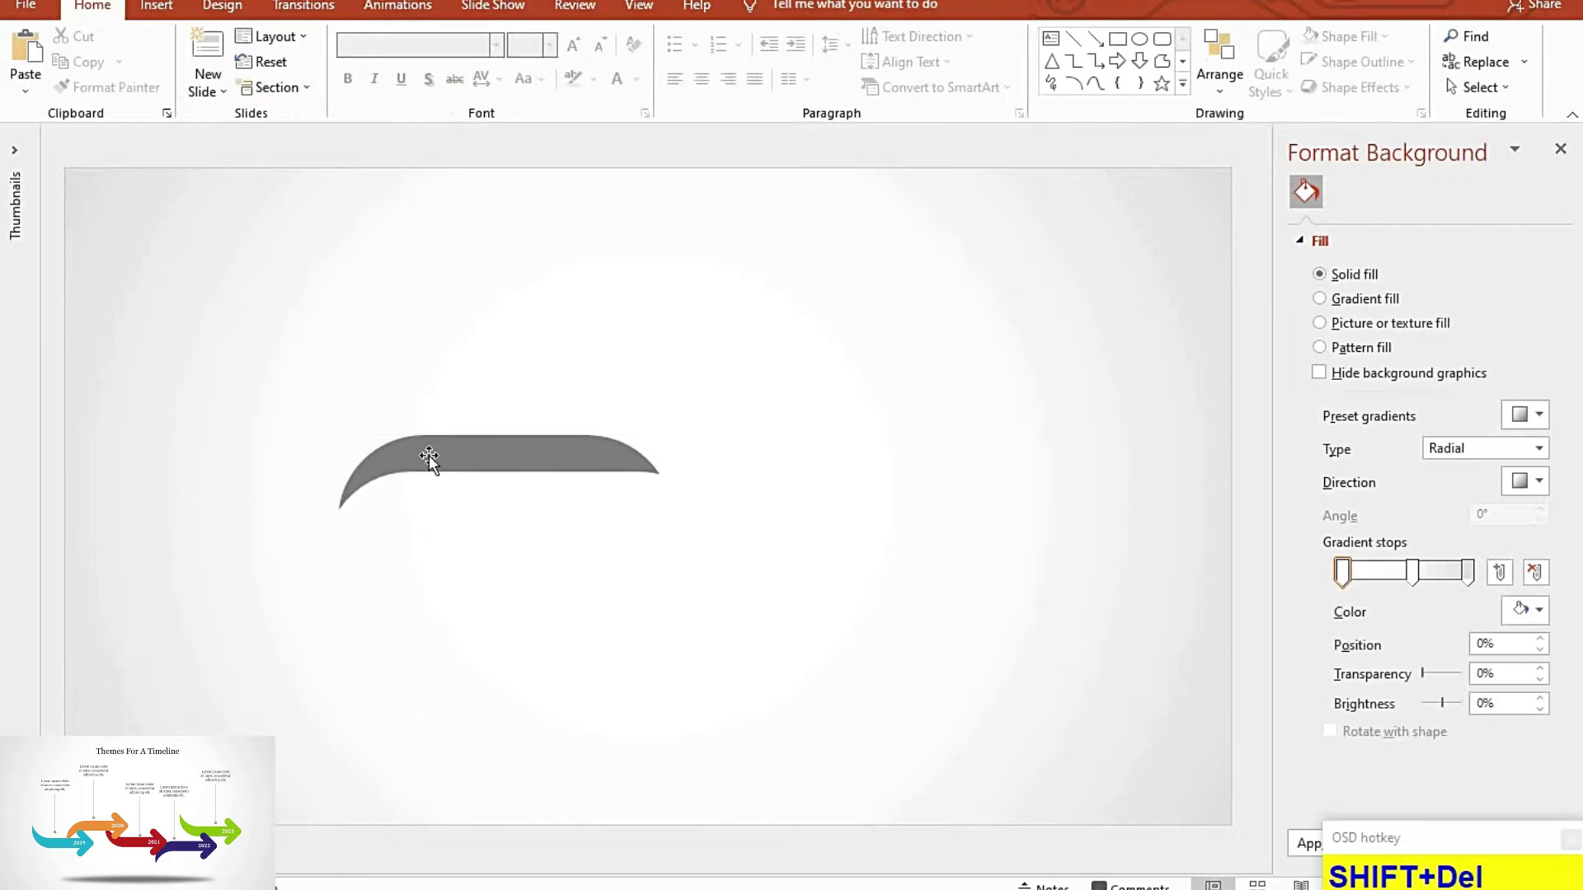
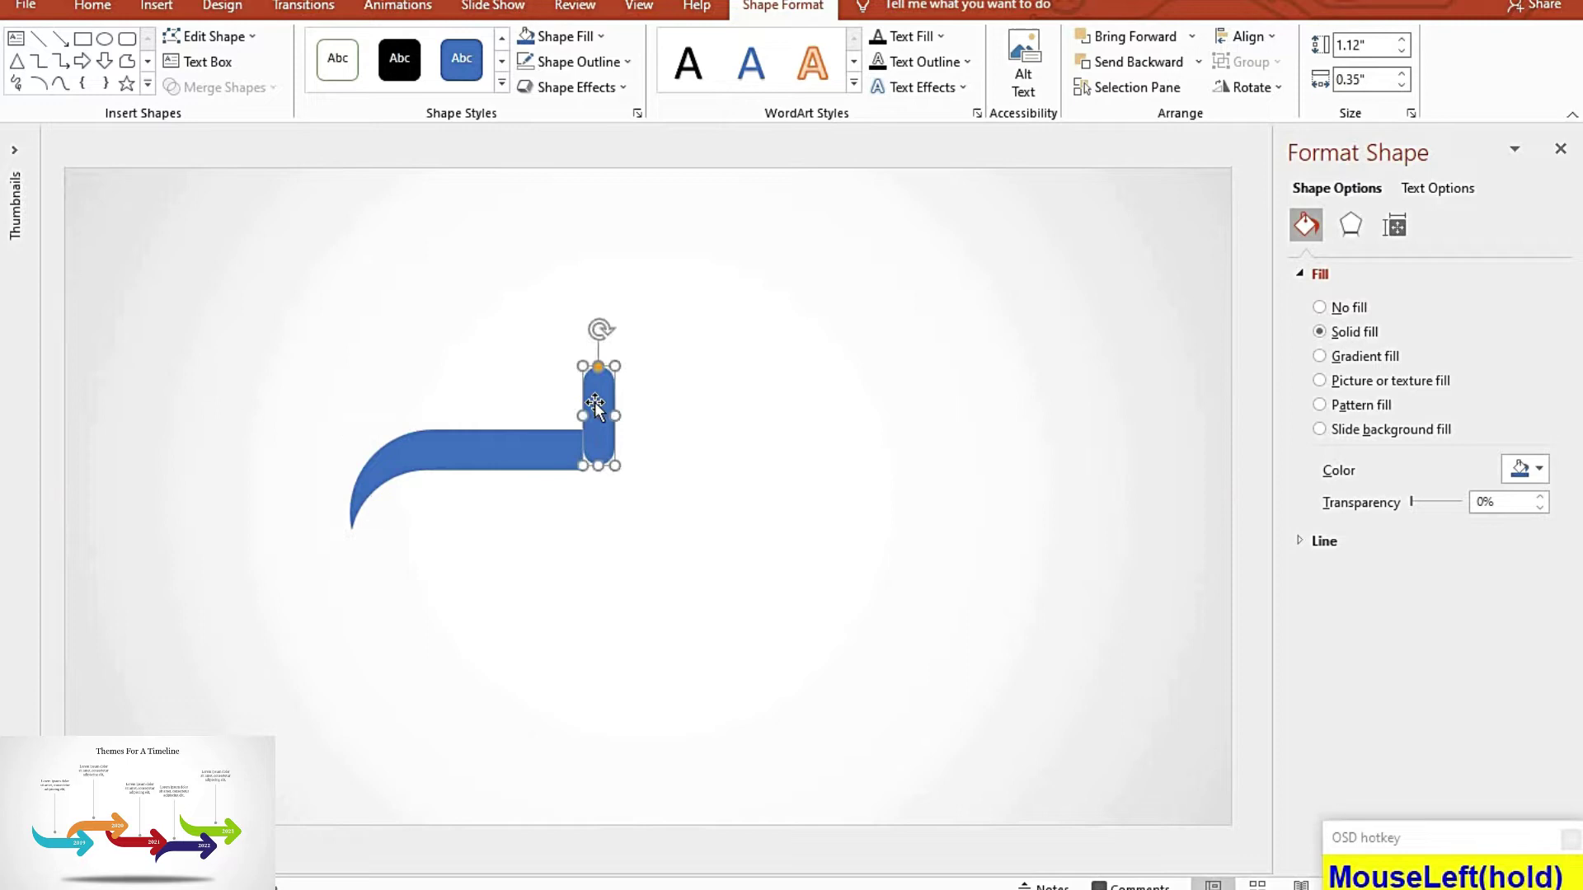
Step: Tilt the narrow bar to a diagonal and group the two bars into a chevron arrowhead
key(alt+Right)
key(alt+Right)
key(alt+Right)
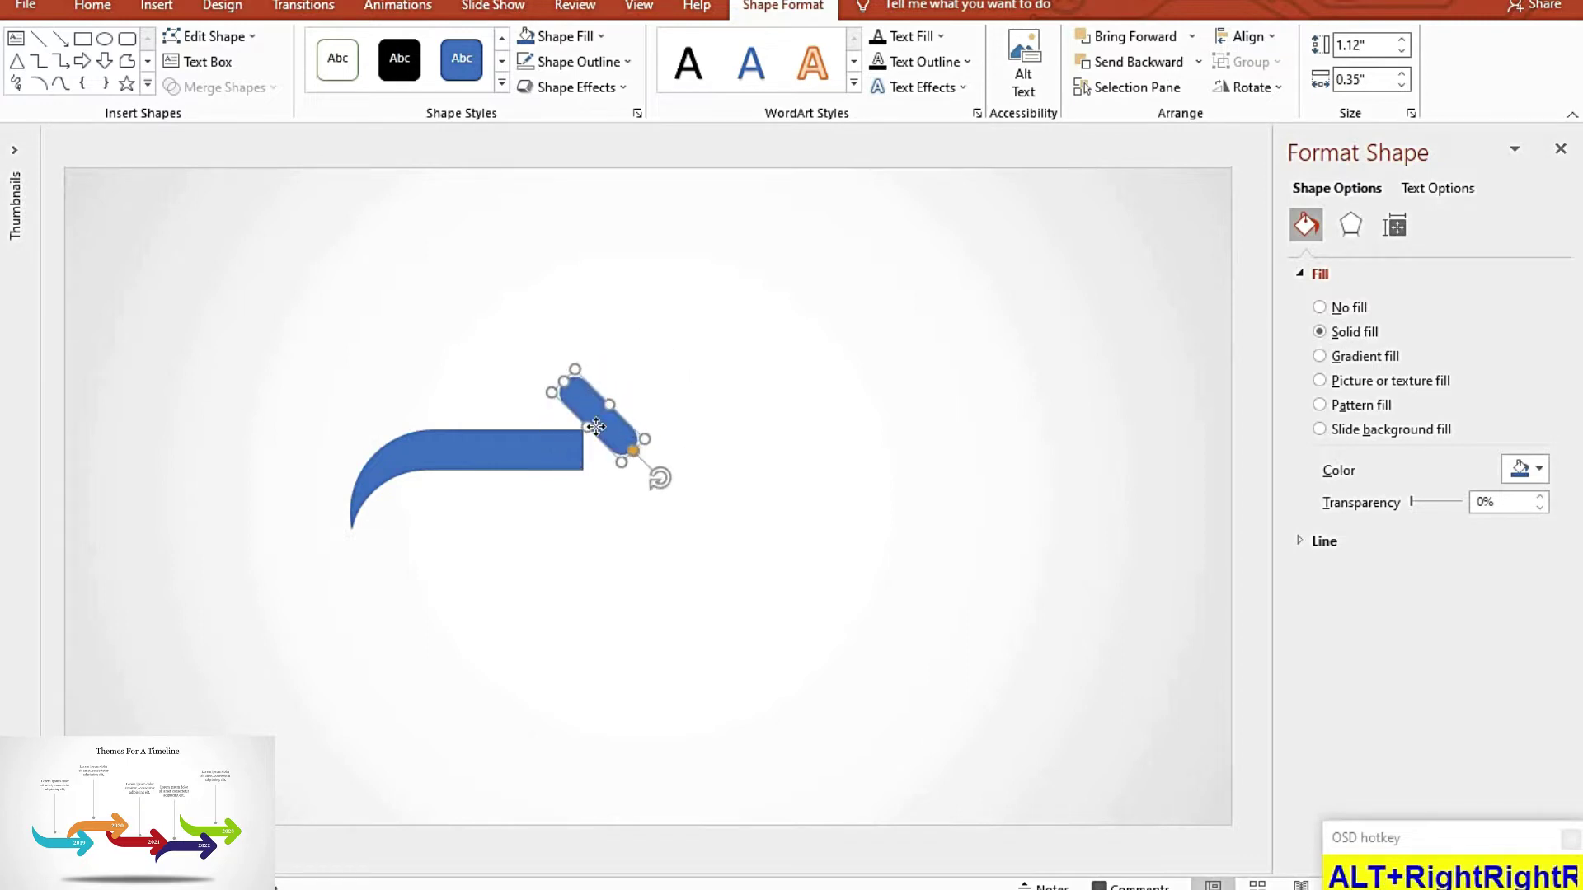
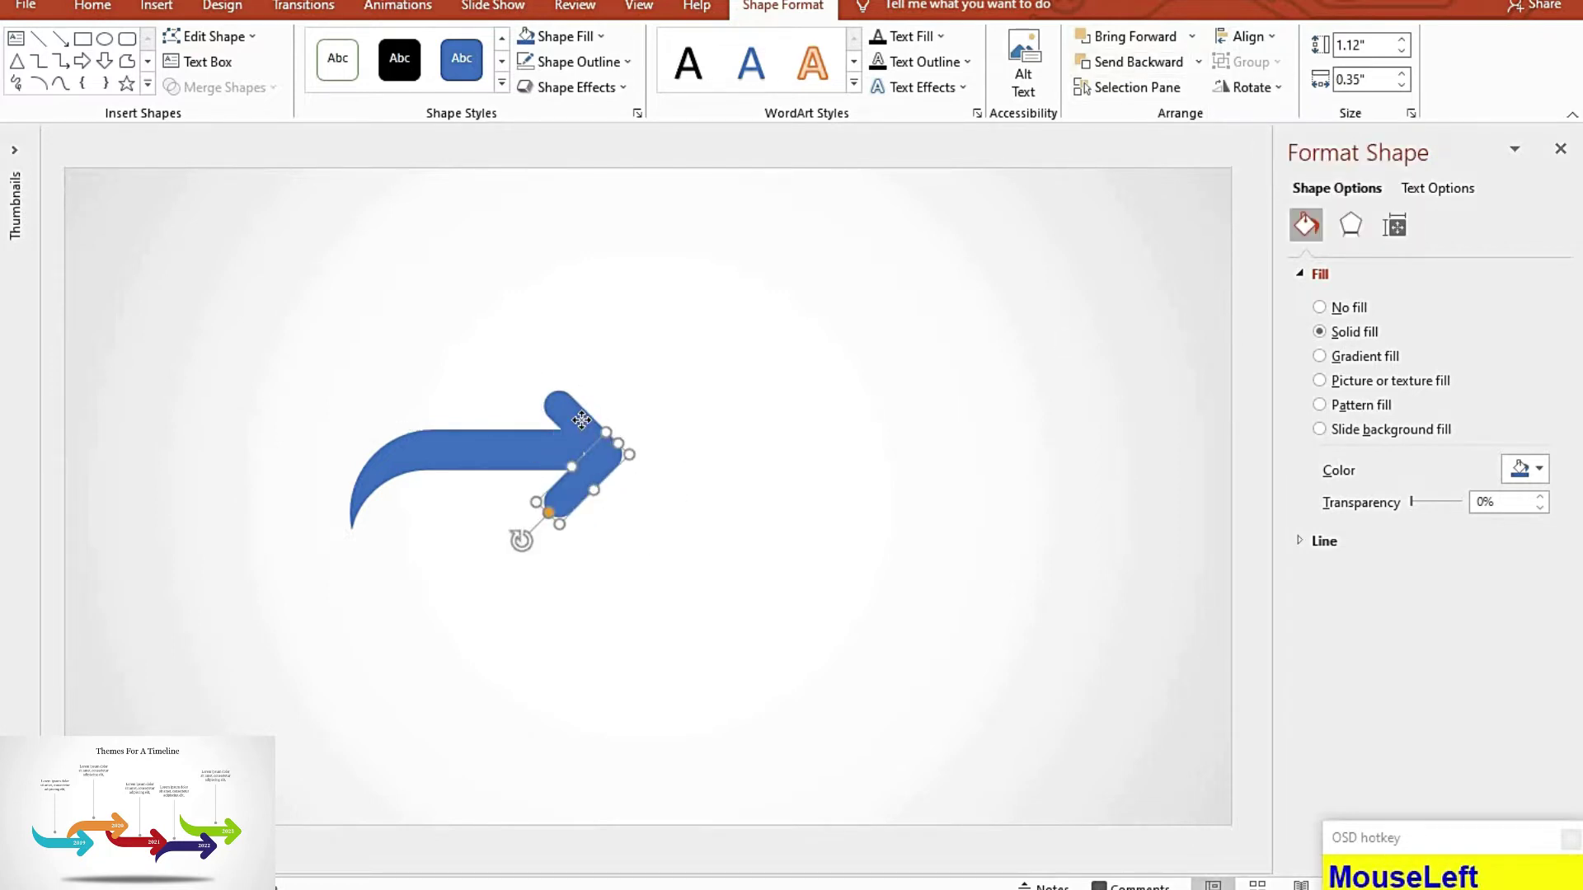
click(588, 376)
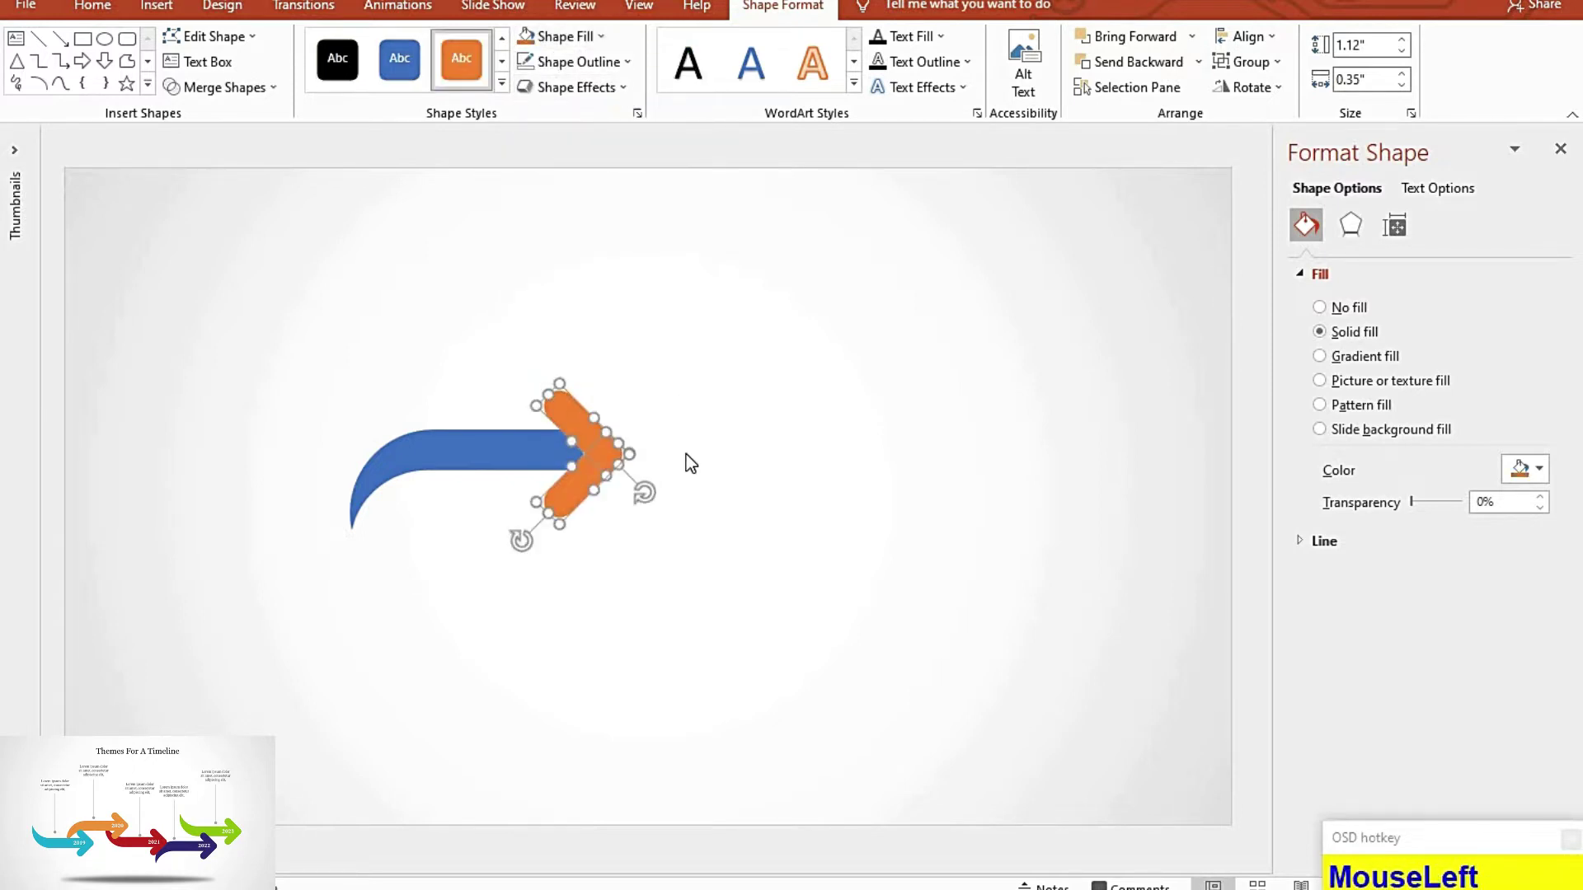
key(ctrl+g)
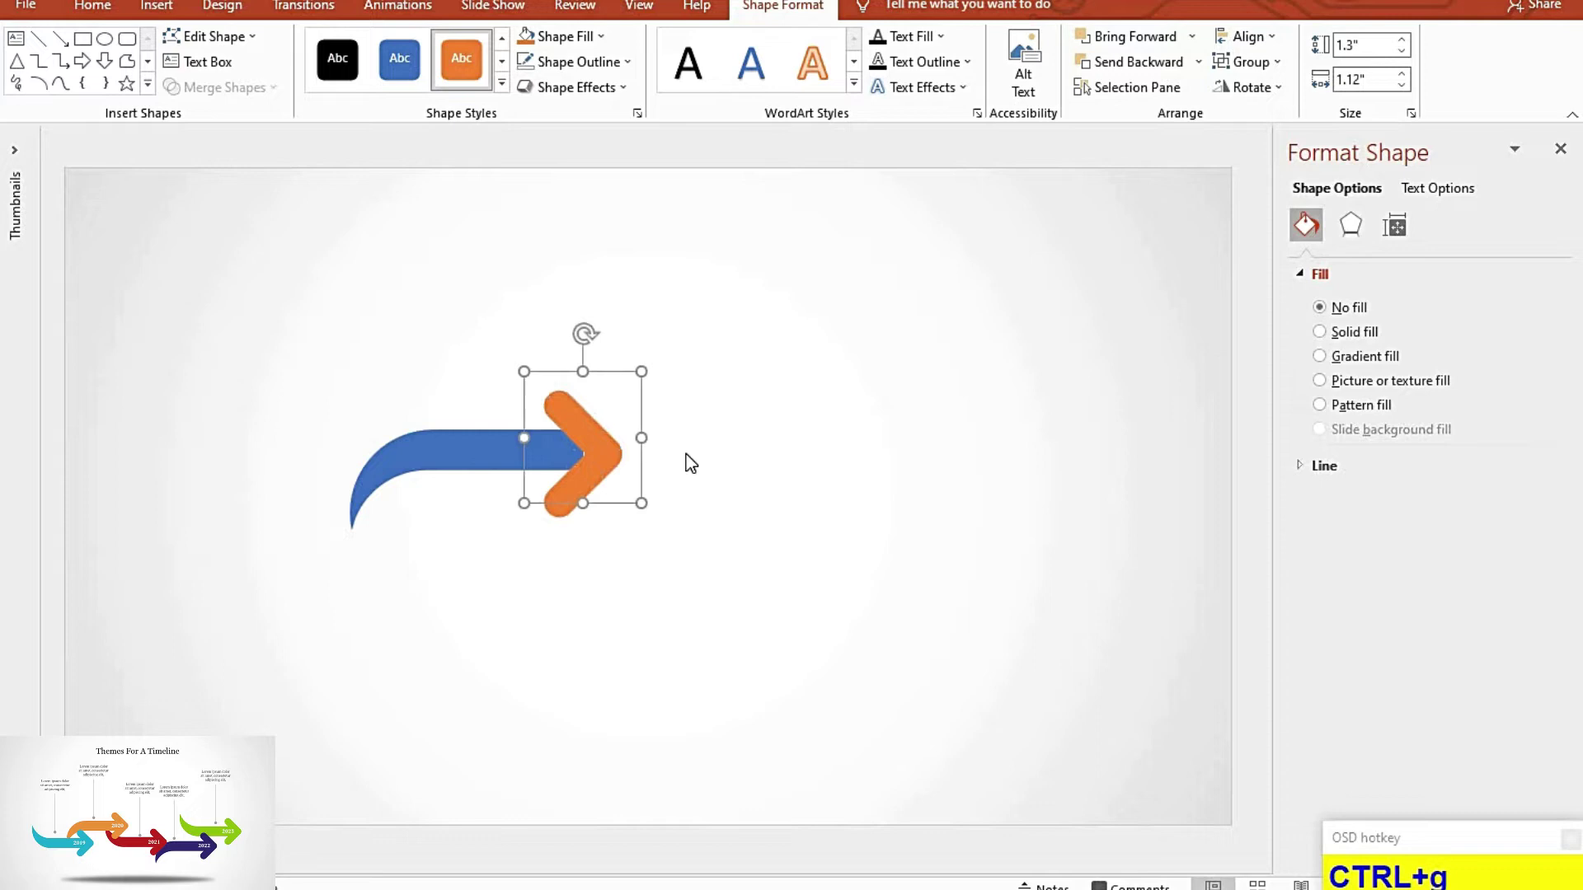
key(Left)
key(Left)
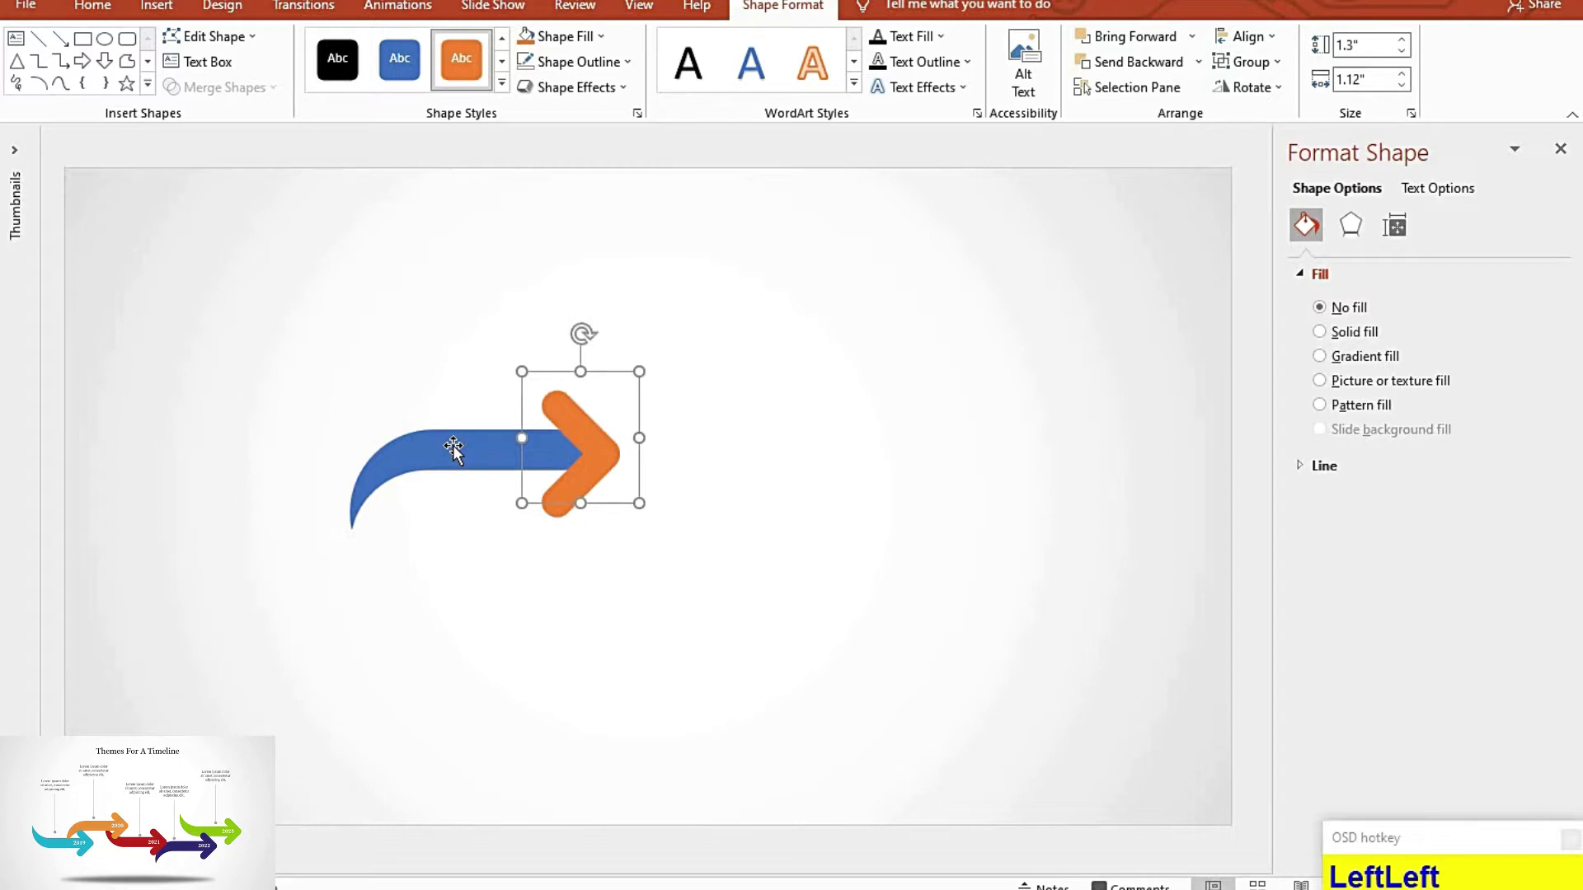
Step: Nudge the curved tail into place against the arrowhead and union them into one solid blue arrow
click(466, 451)
key(Down)
key(Down)
key(Down)
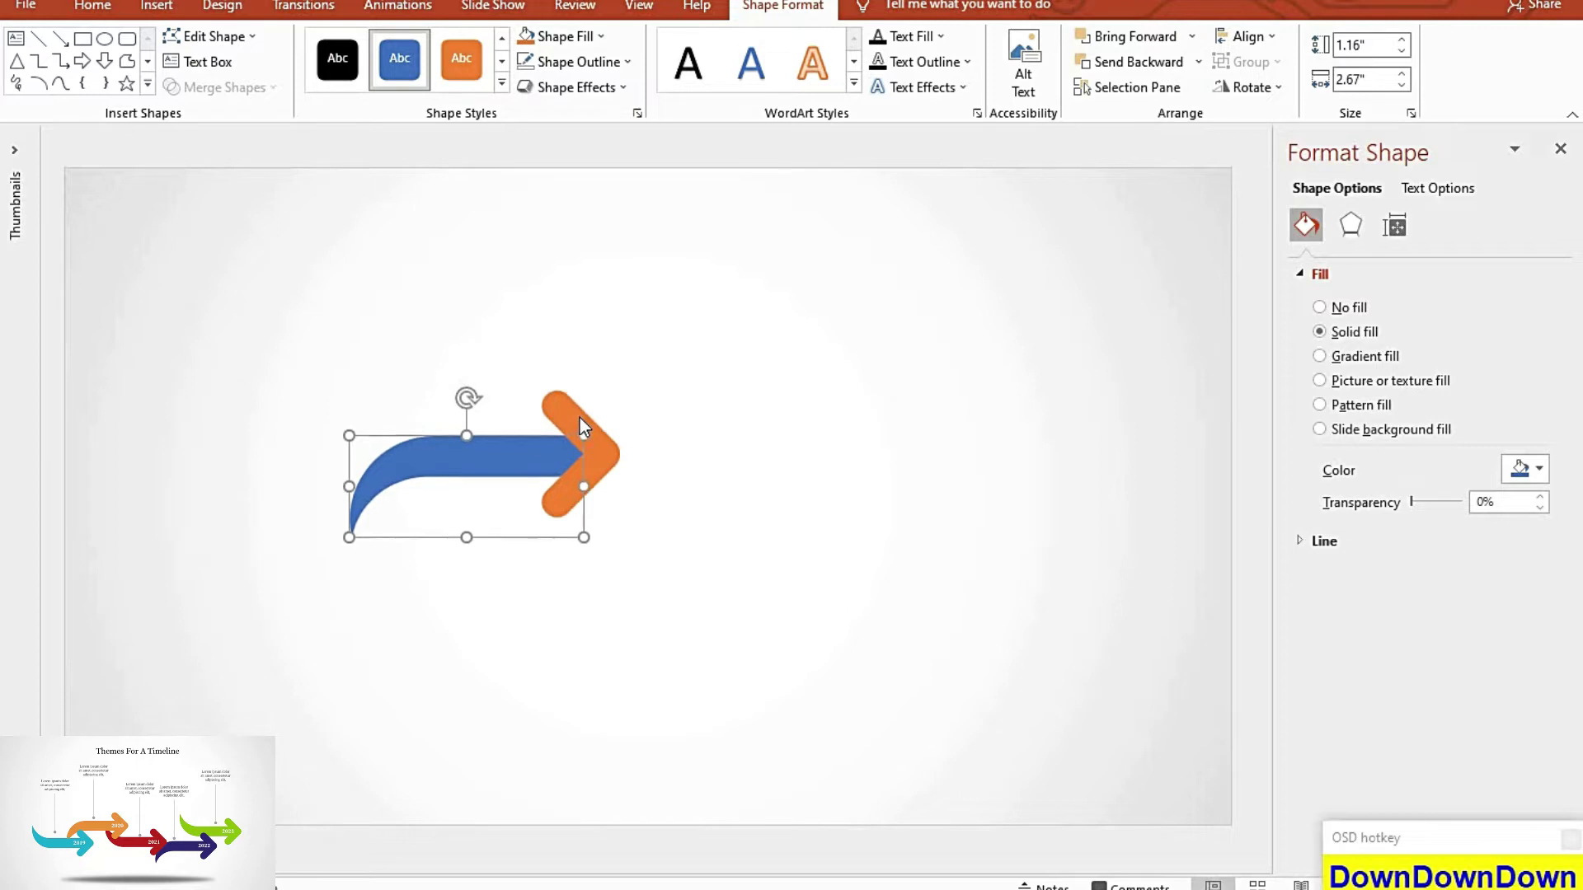
key(Up)
key(Up)
click(592, 422)
key(ctrl+g)
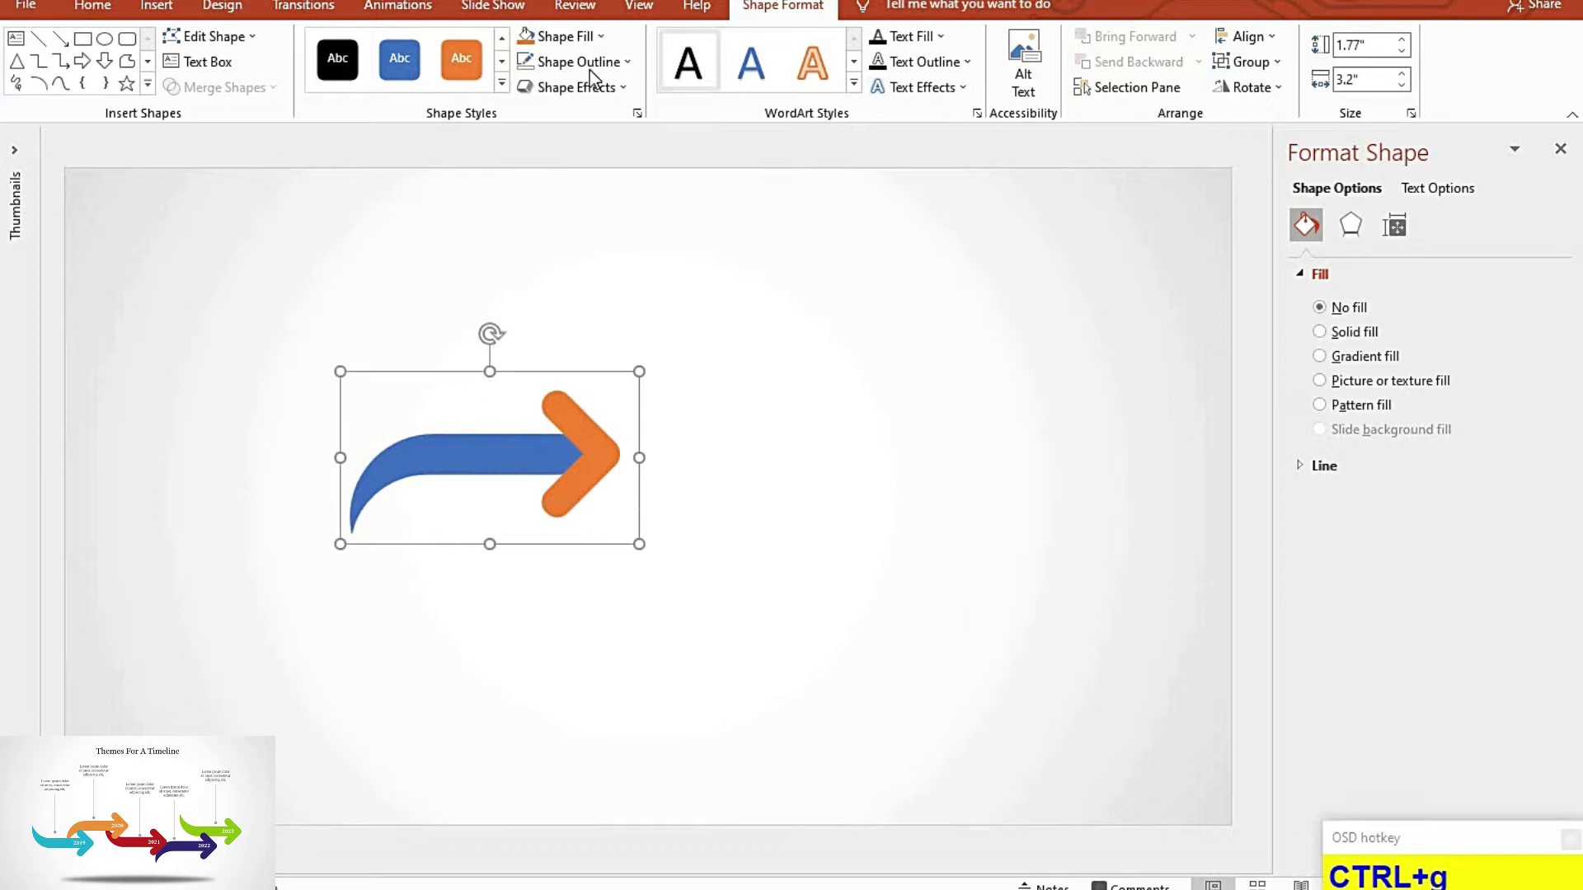
click(580, 86)
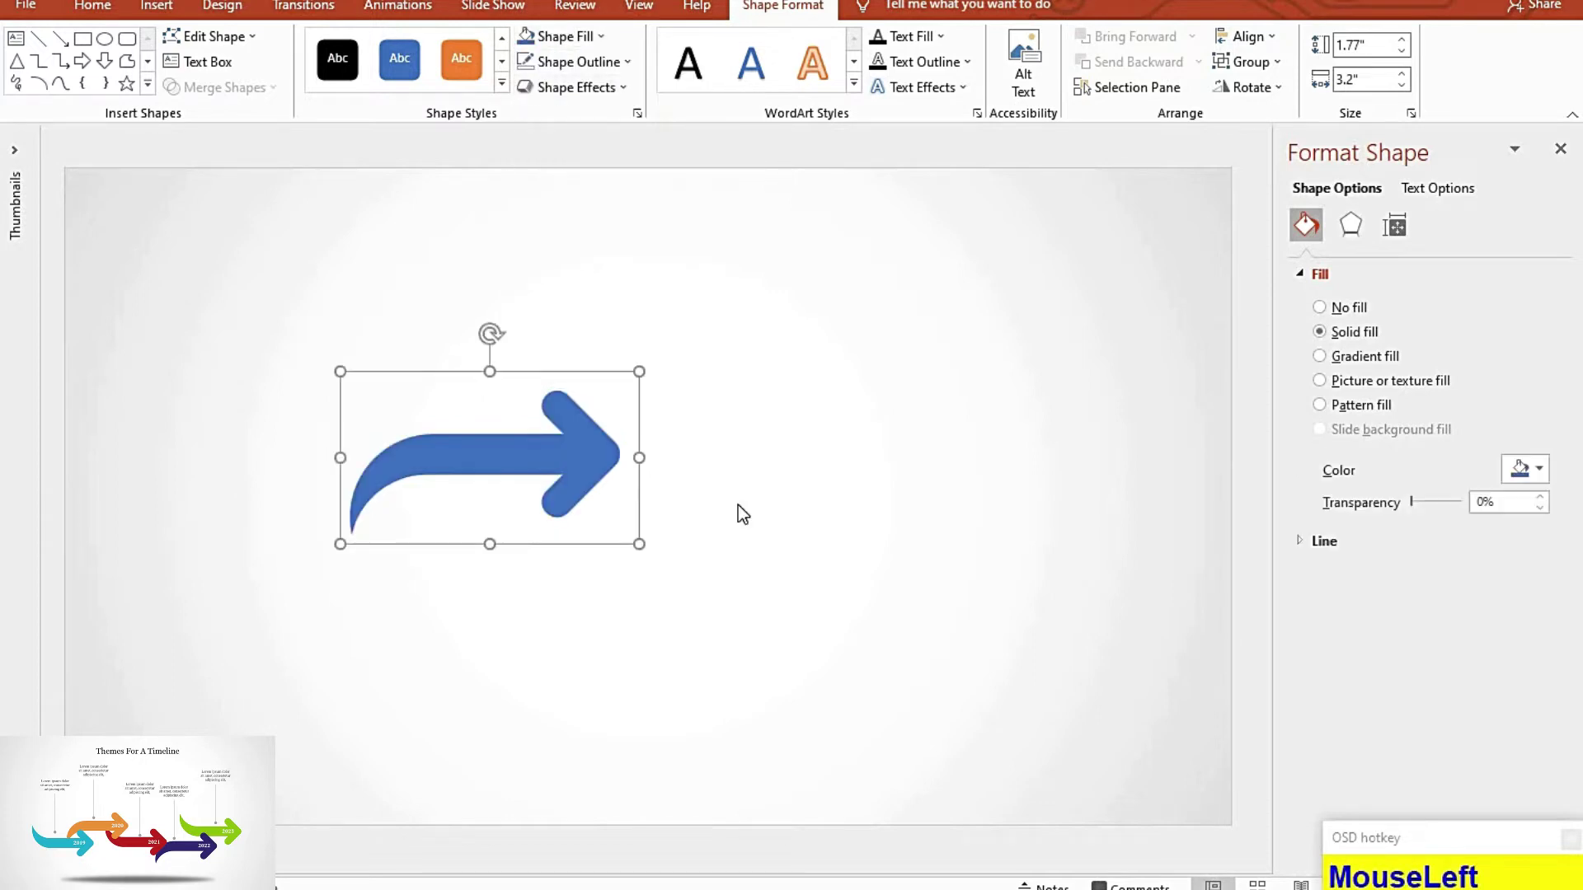
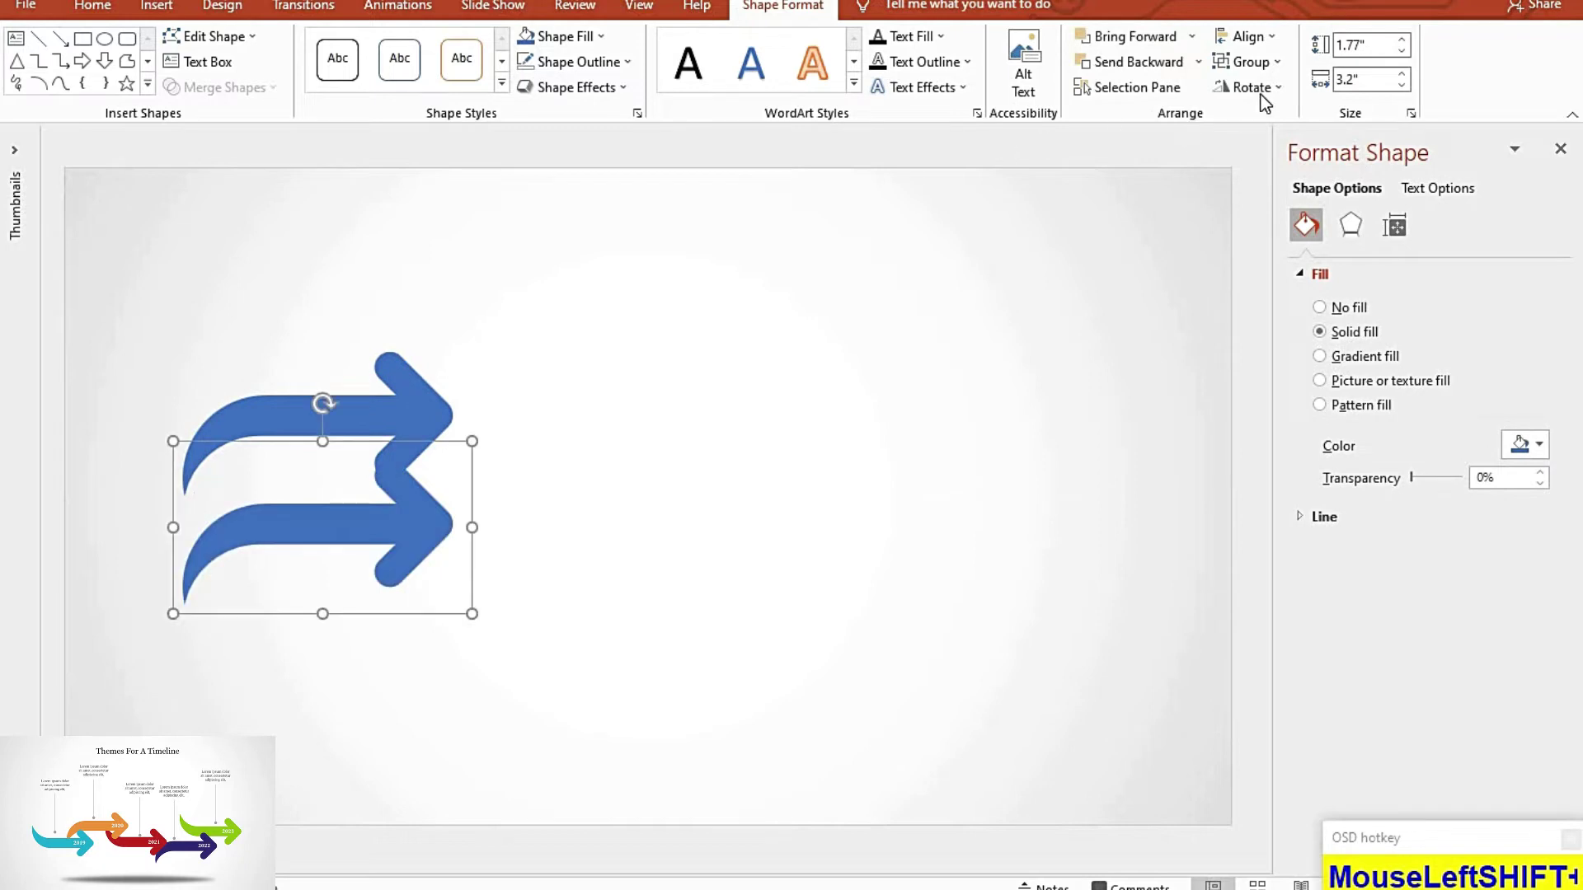
Step: Flip the copied arrow, move it below the first and group the blue-orange pair
click(1261, 169)
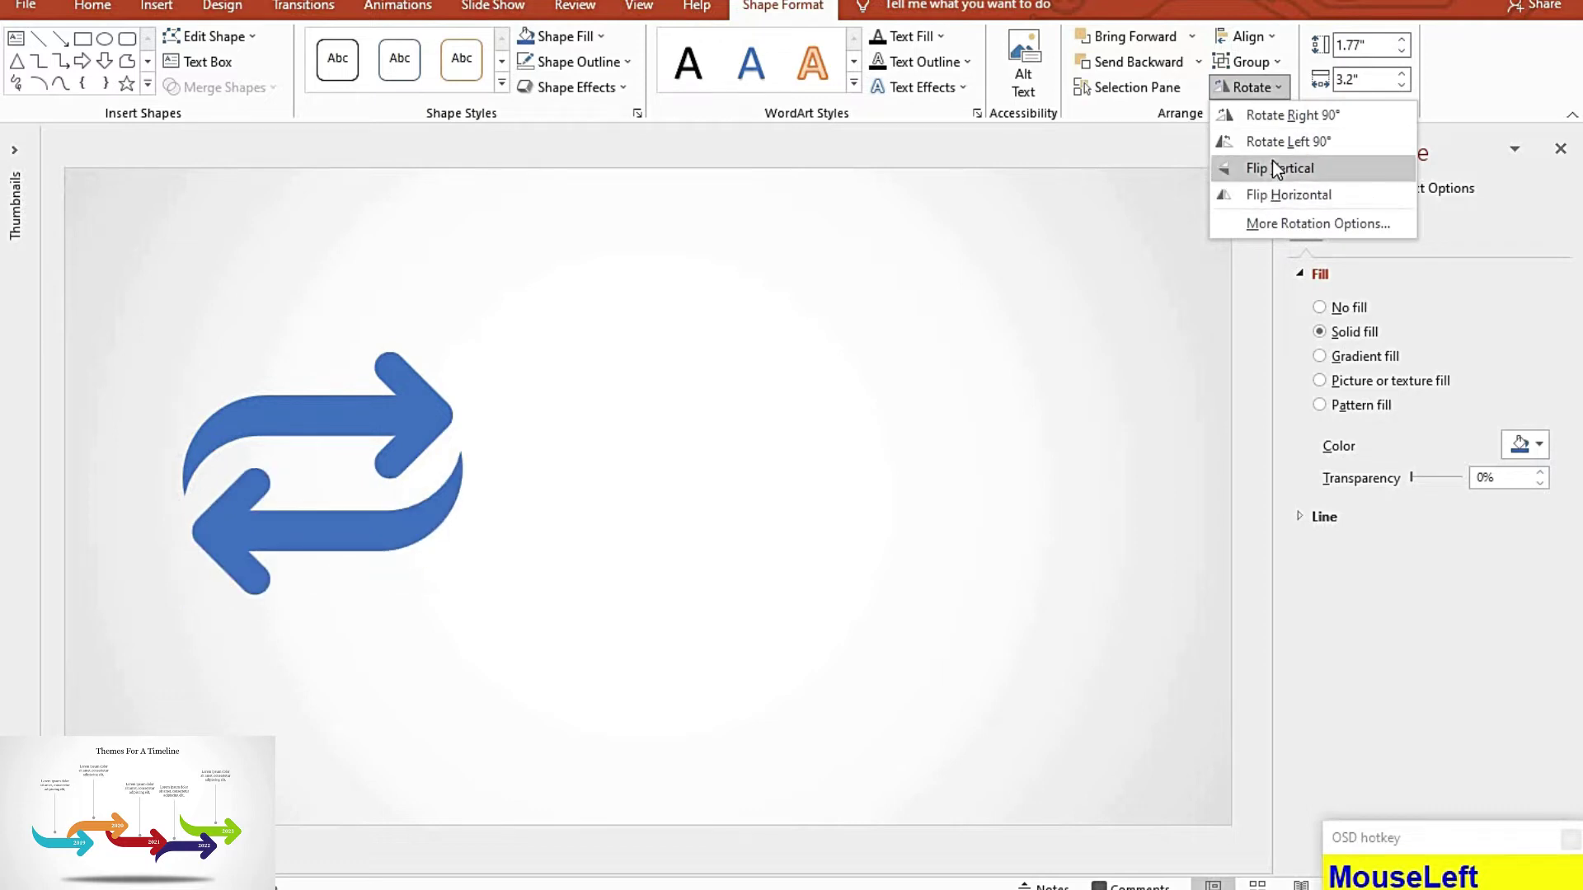
drag(1273, 81, 402, 387)
click(402, 388)
key(ctrl+g)
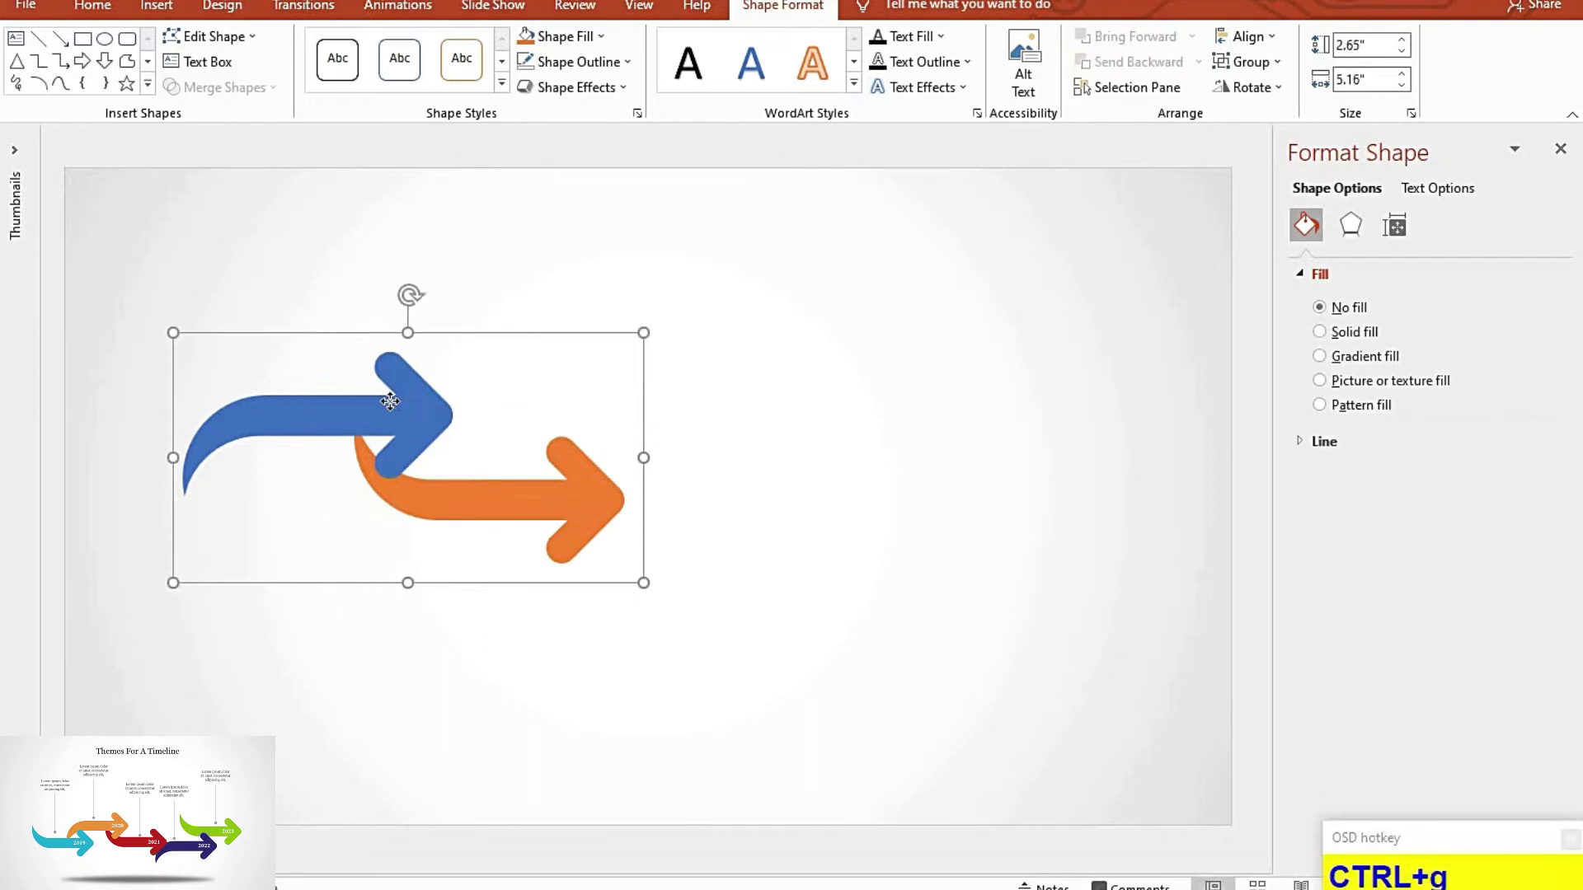
Step: Duplicate the arrow pair across, ungroup the first pair and send its blue arrow back a layer to interlock
click(607, 405)
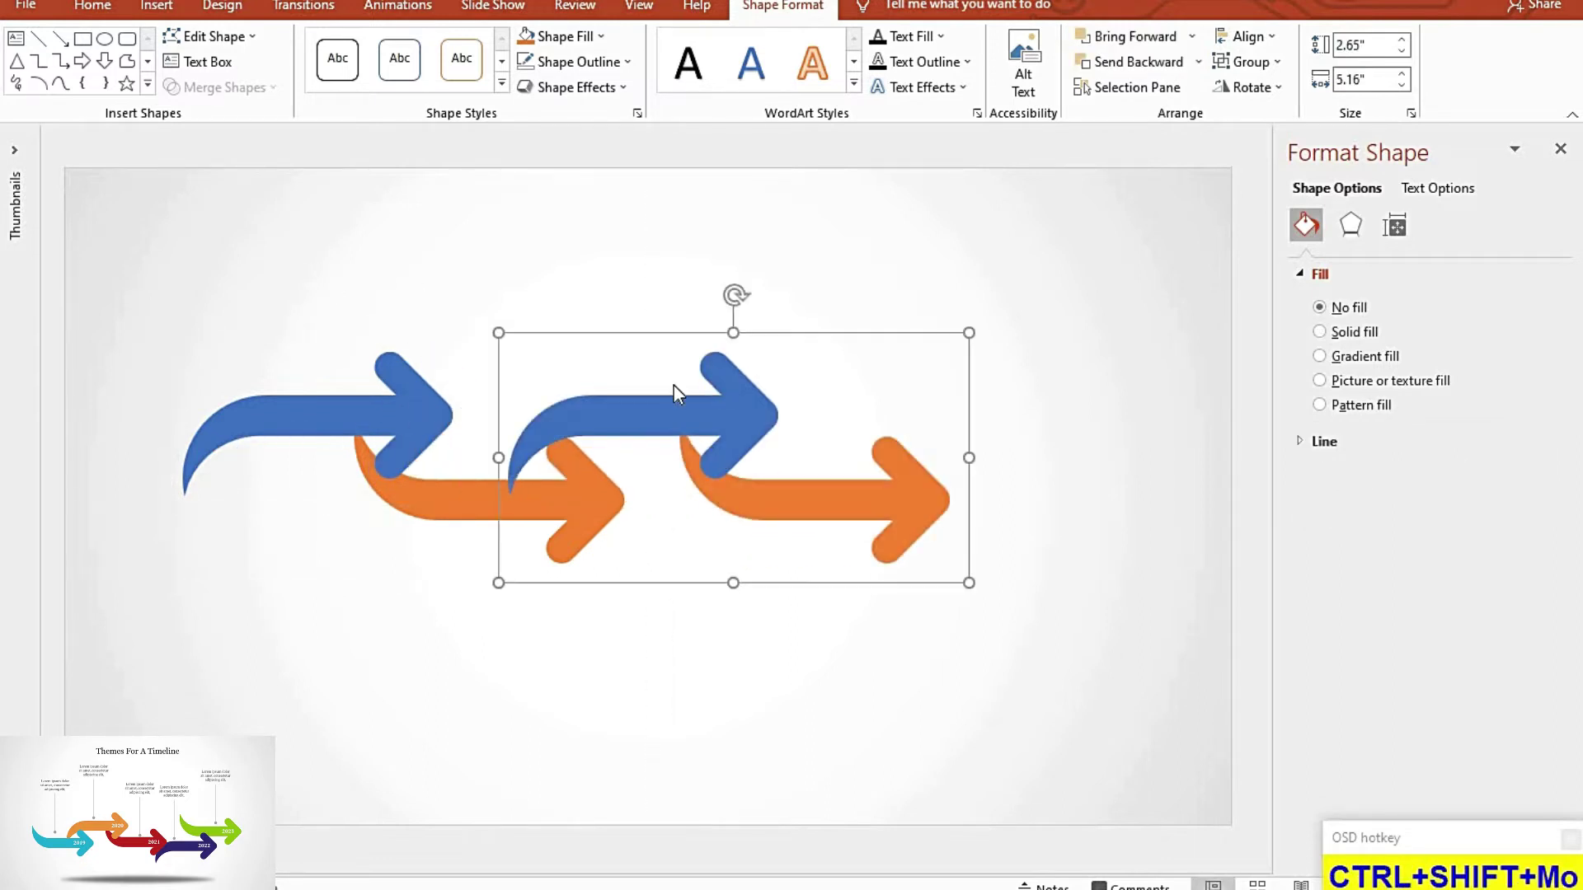
key(ctrl+shift+g)
click(857, 322)
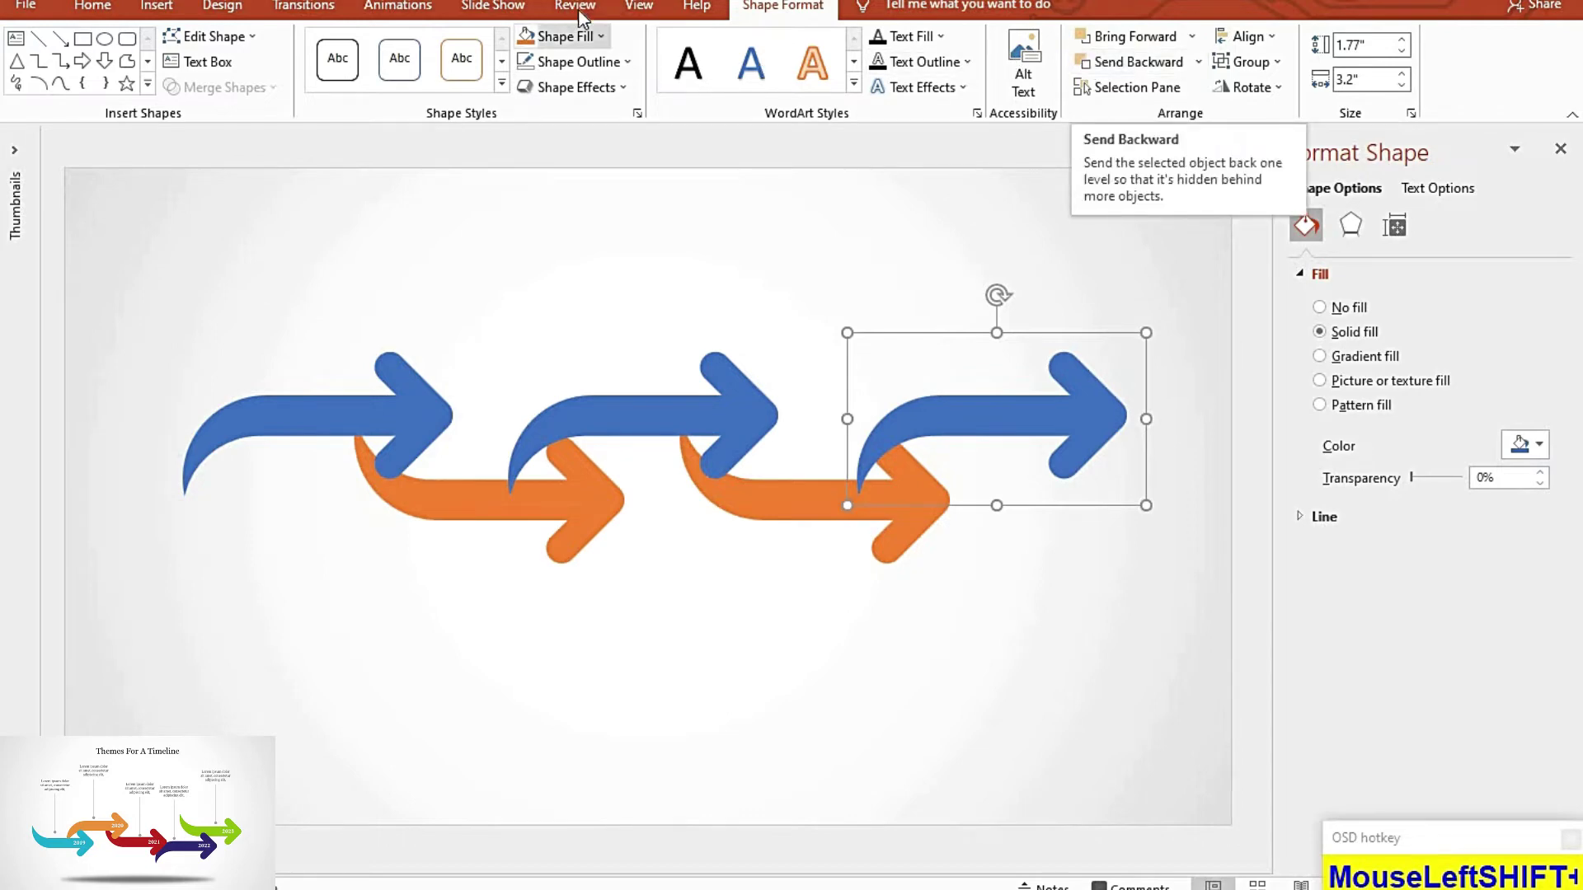
click(1084, 71)
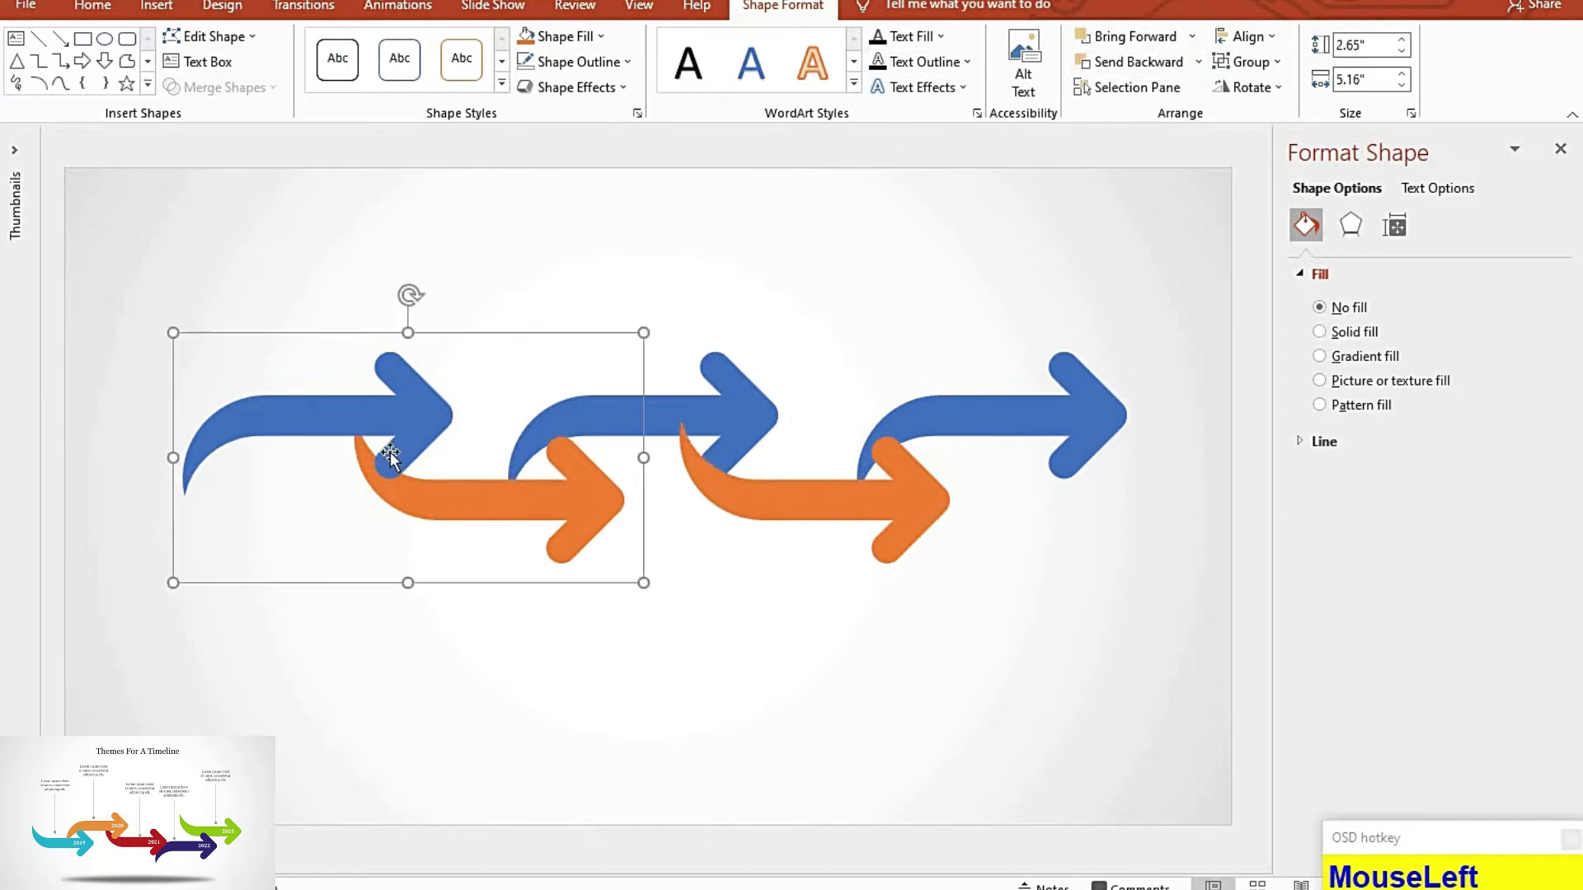
key(ctrl+shift+g)
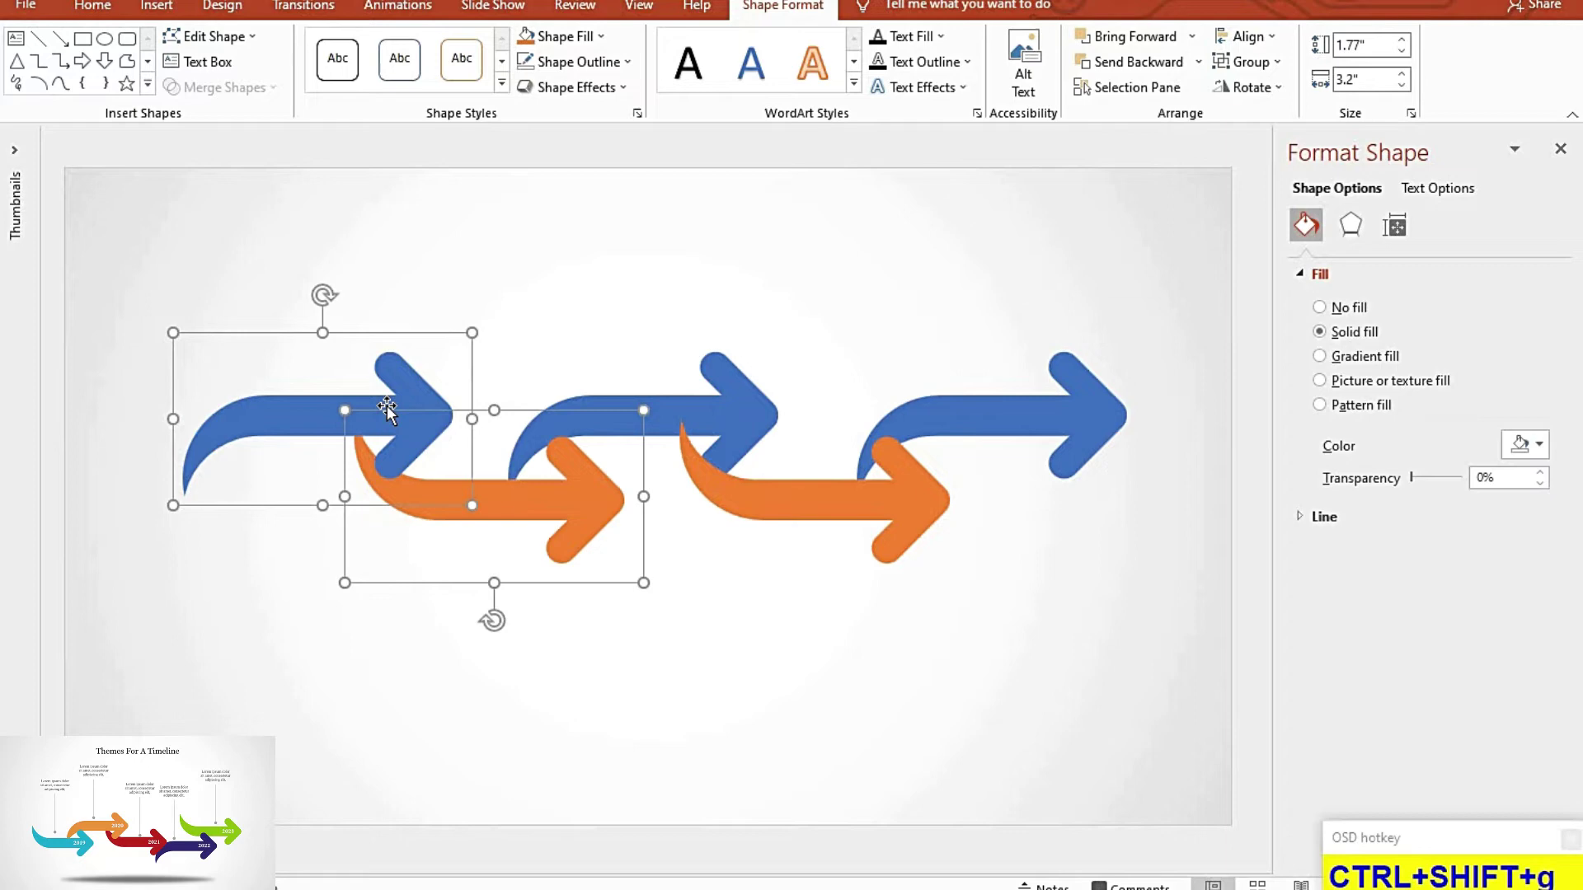
click(432, 353)
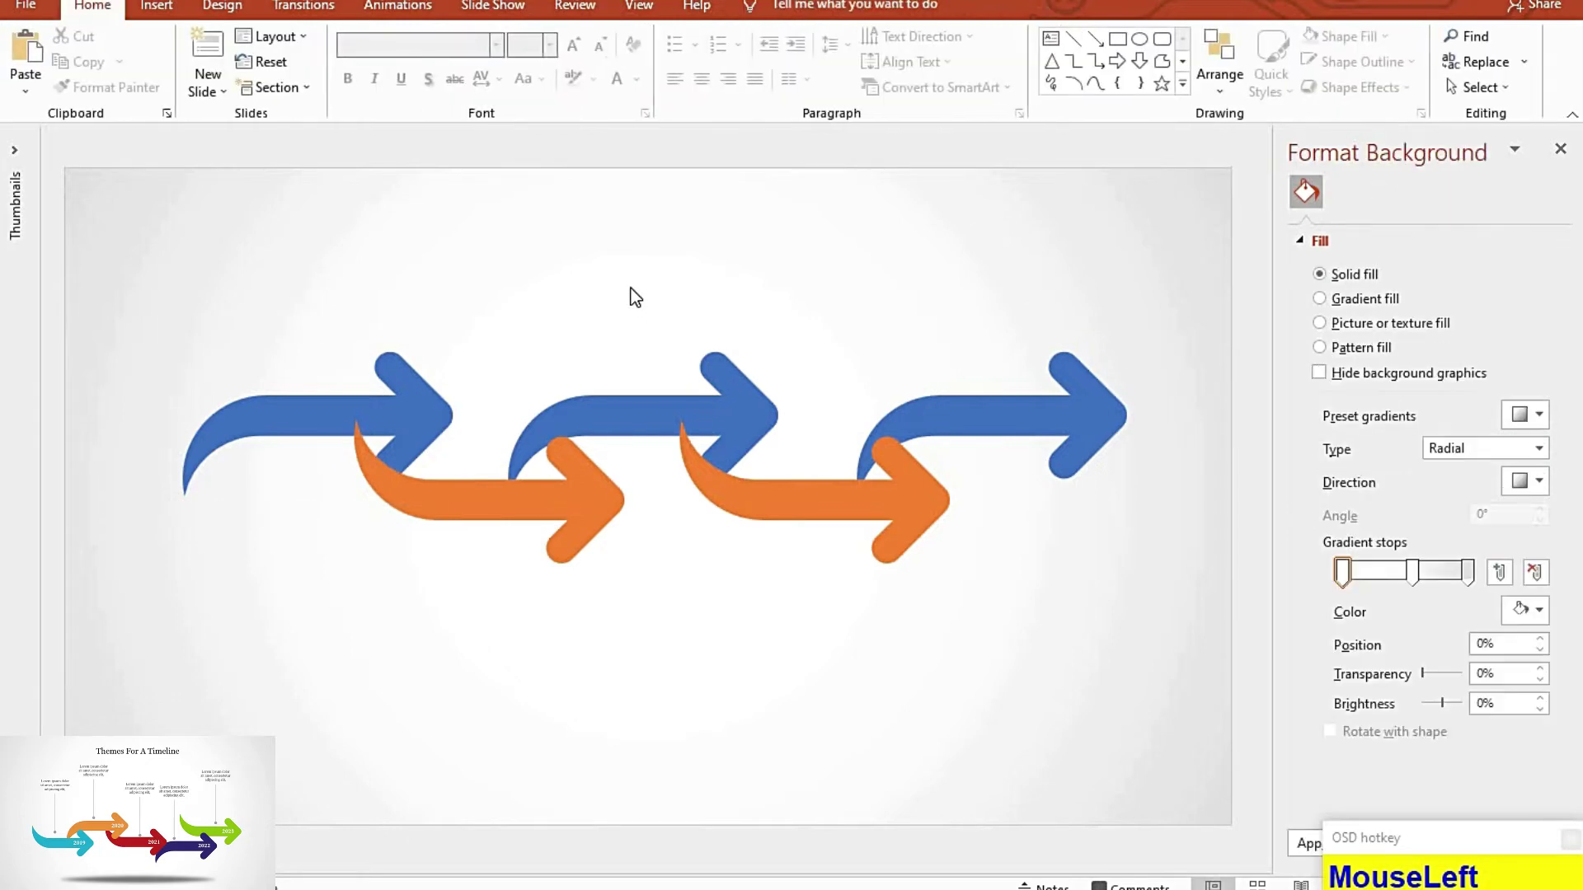
Step: Rotate the orange arrow and drag the middle and right arrows into a staggered chain
key(F9)
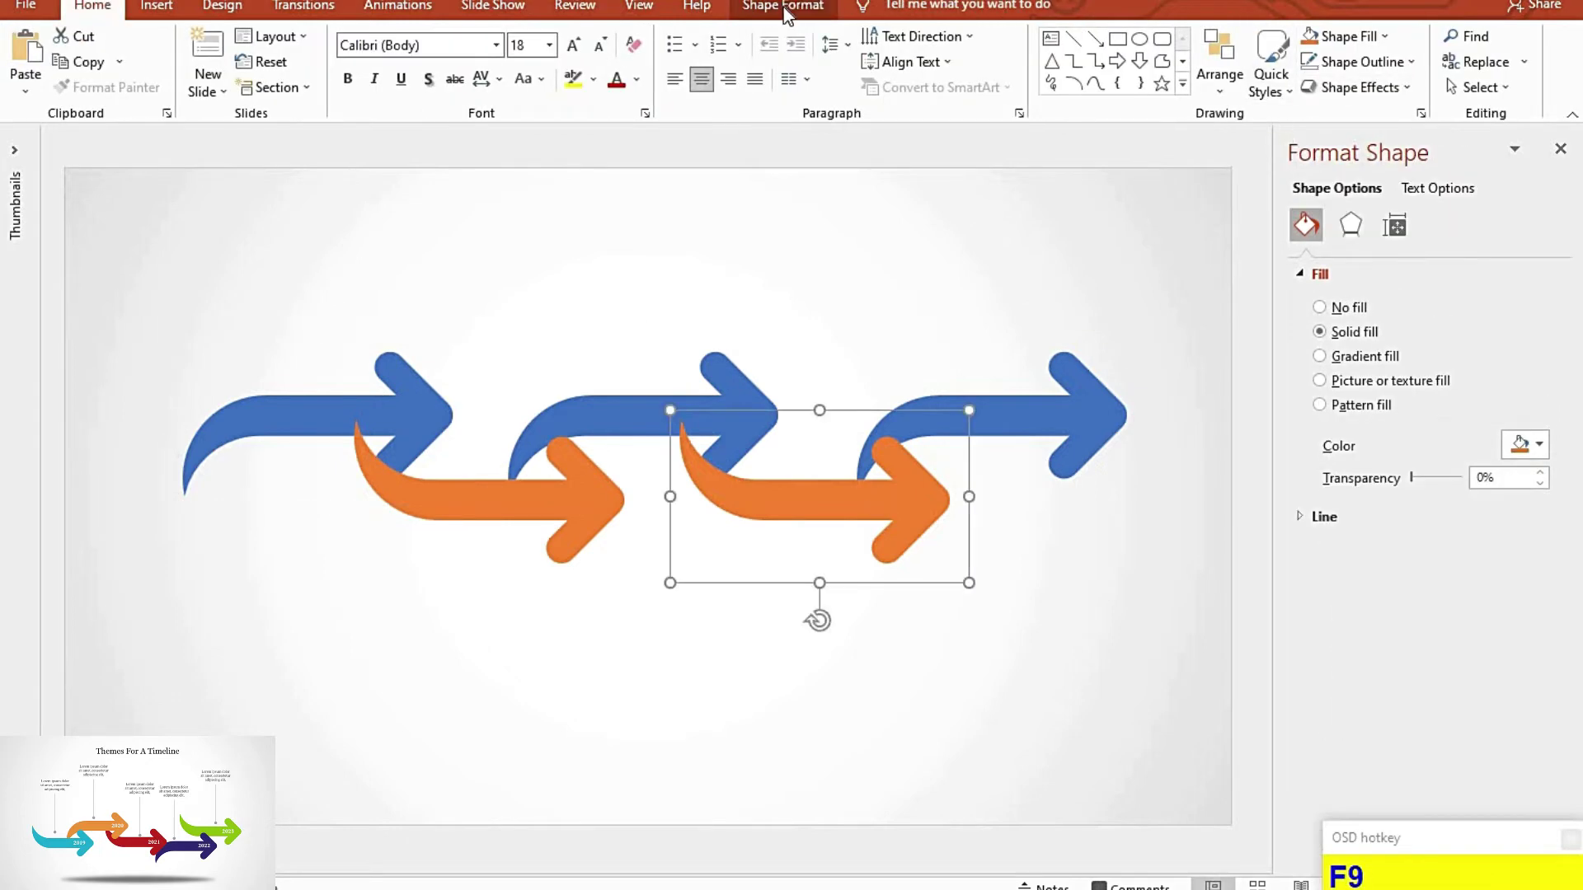
click(1246, 72)
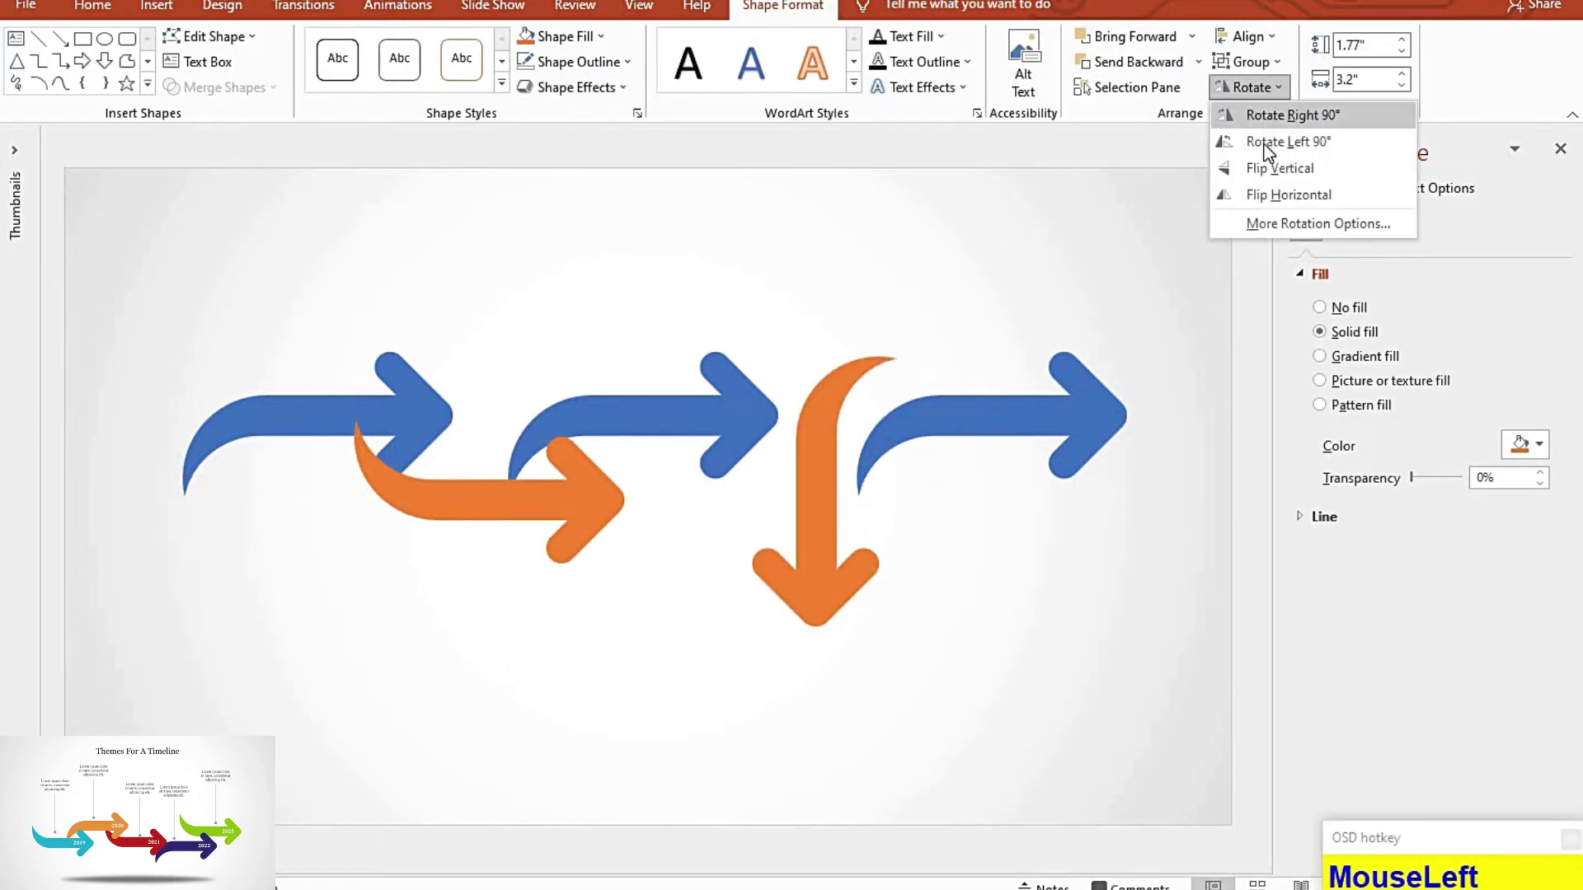
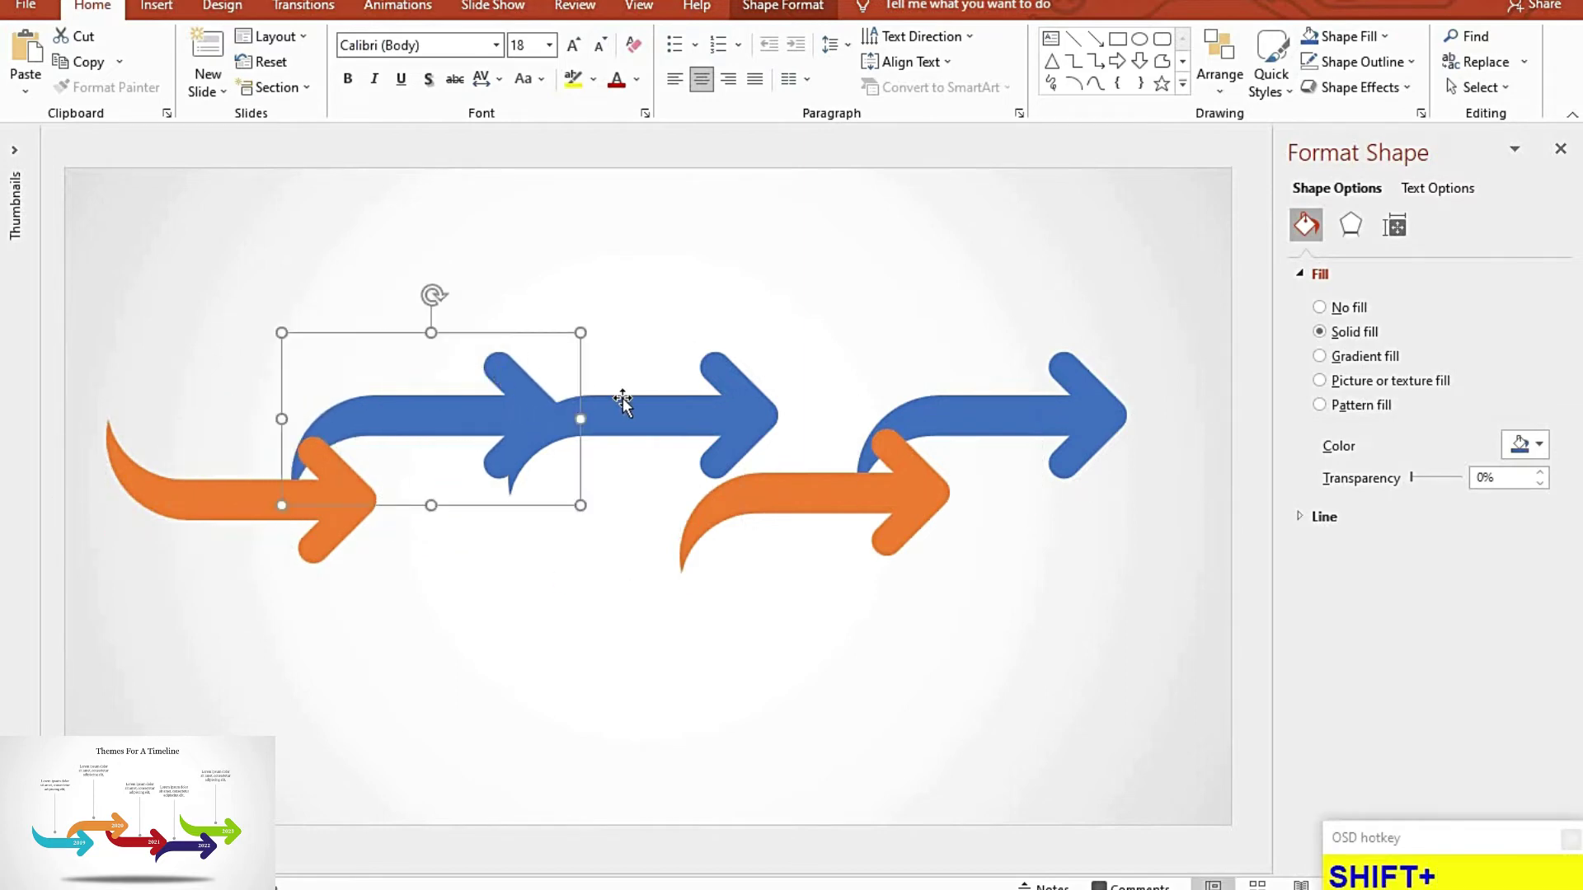
key(F9)
drag(815, 20, 846, 486)
key(F9)
drag(846, 486, 802, 718)
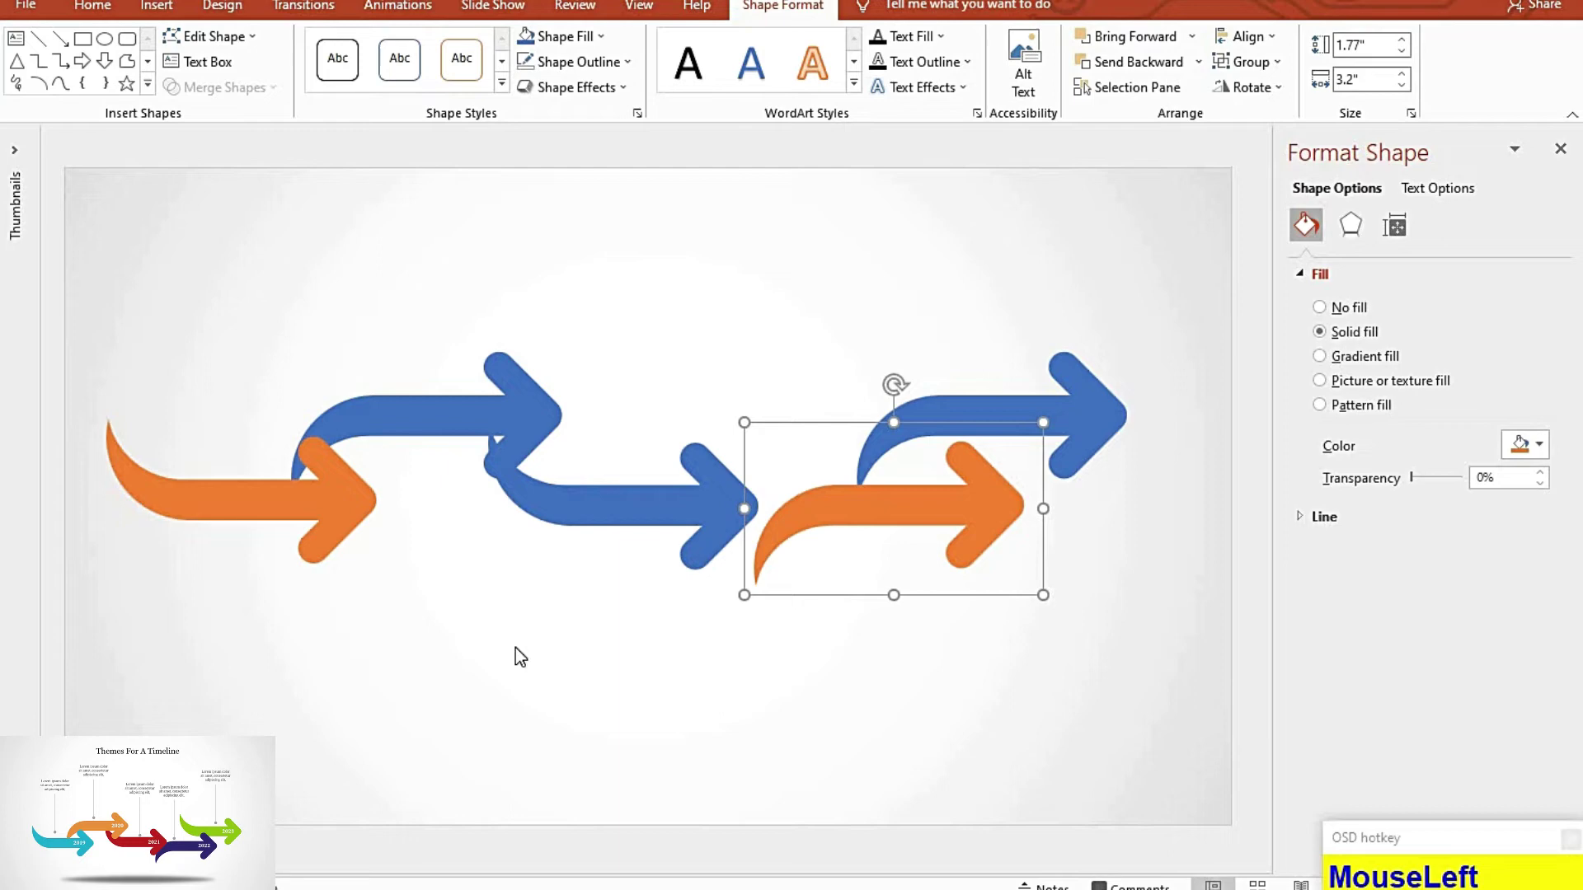
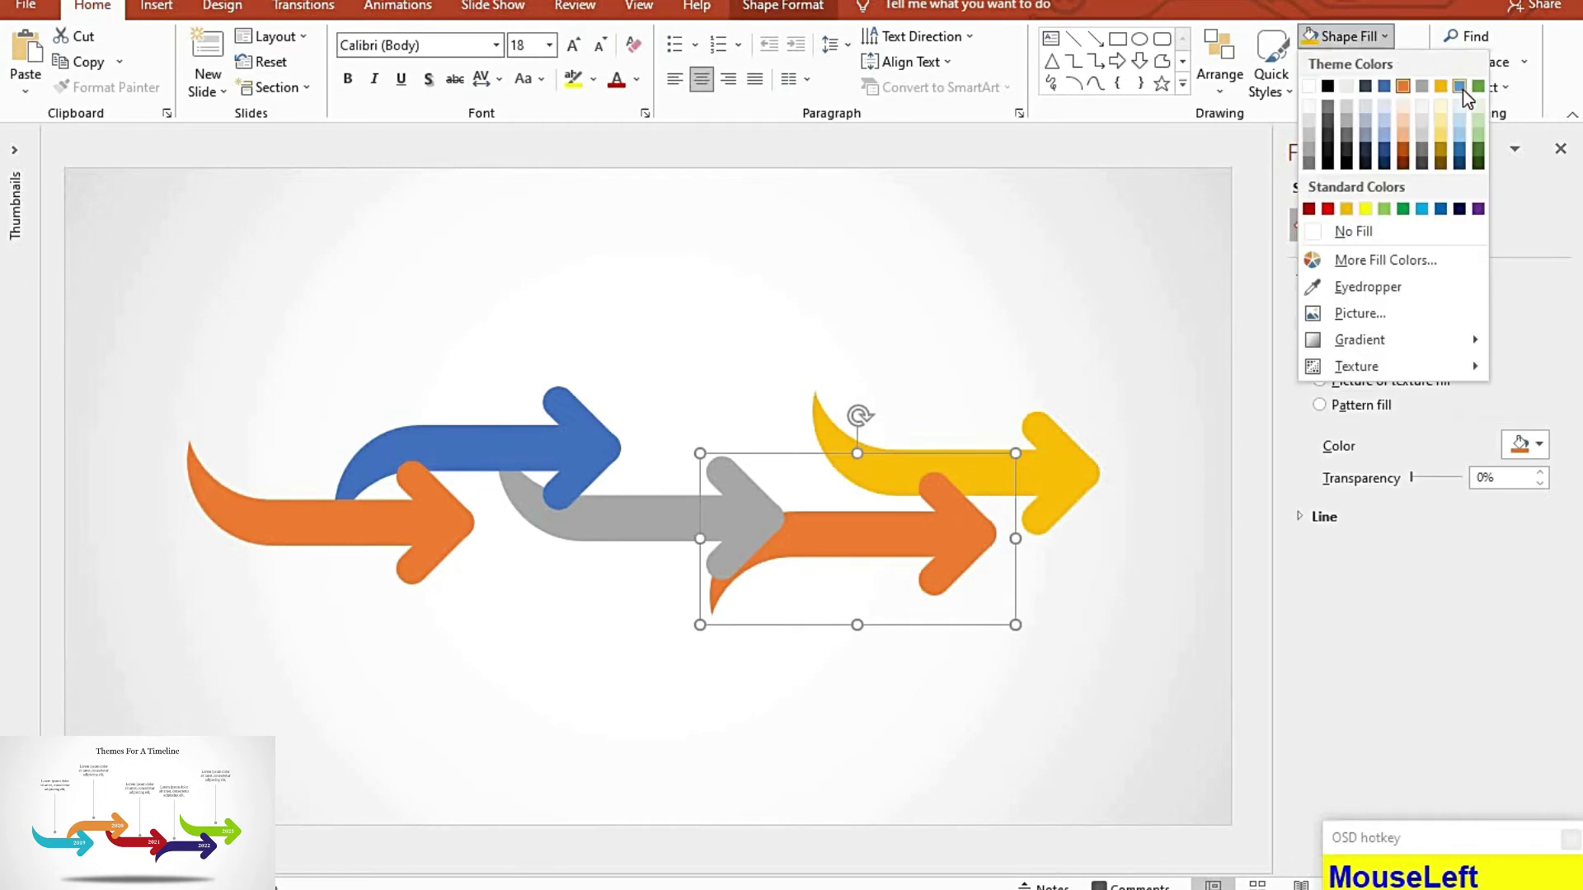
Step: Draw a wide ellipse beneath the arrow chain for the radial-gradient shadow
key(F9)
drag(249, 56, 1357, 669)
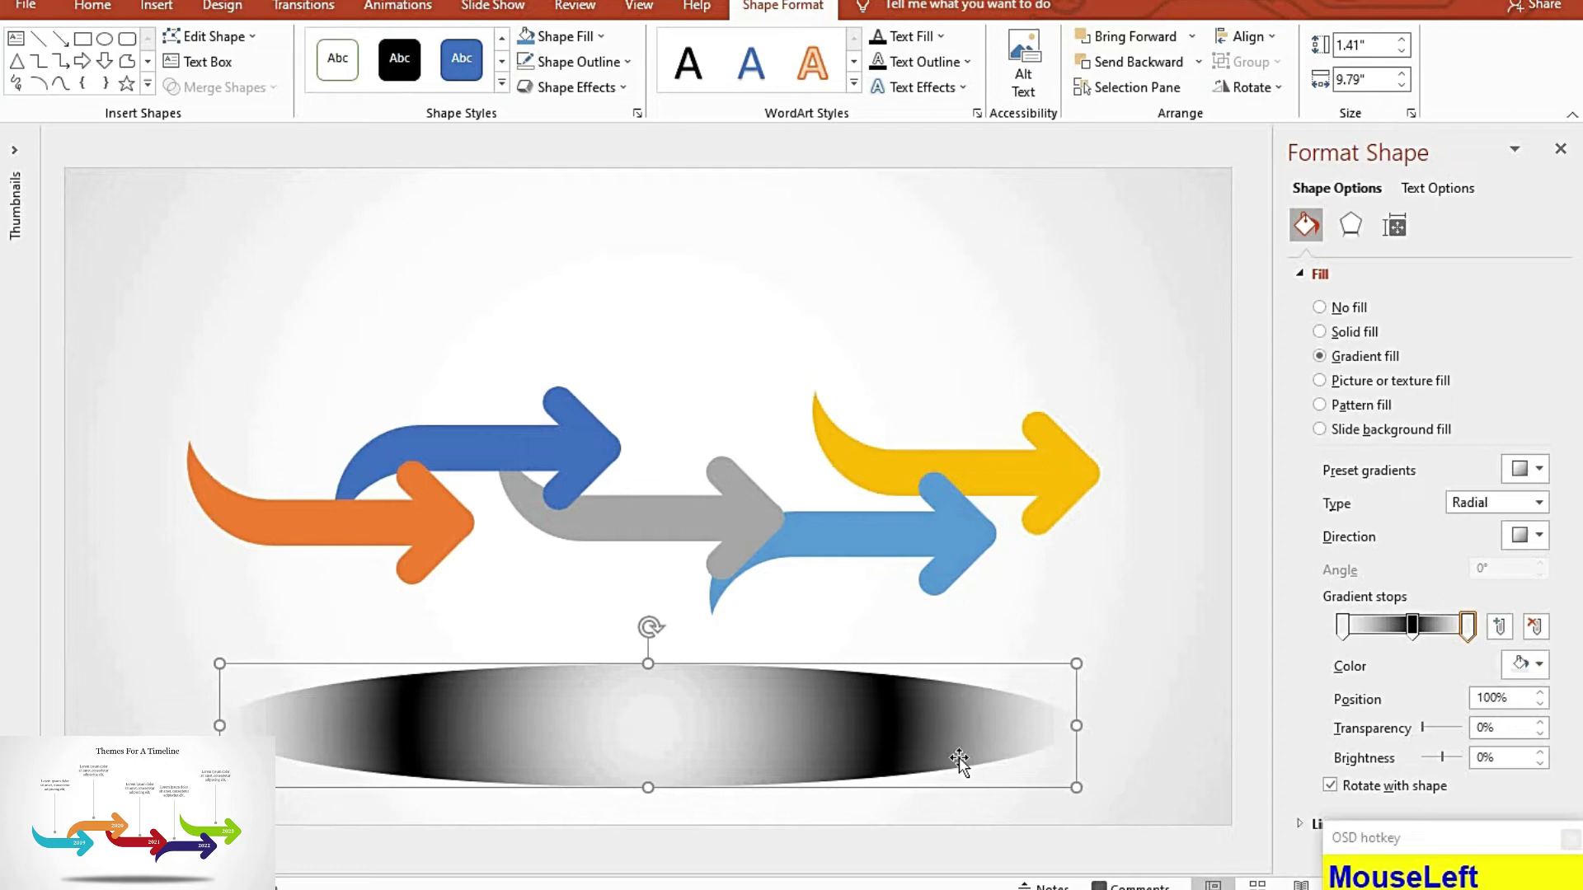
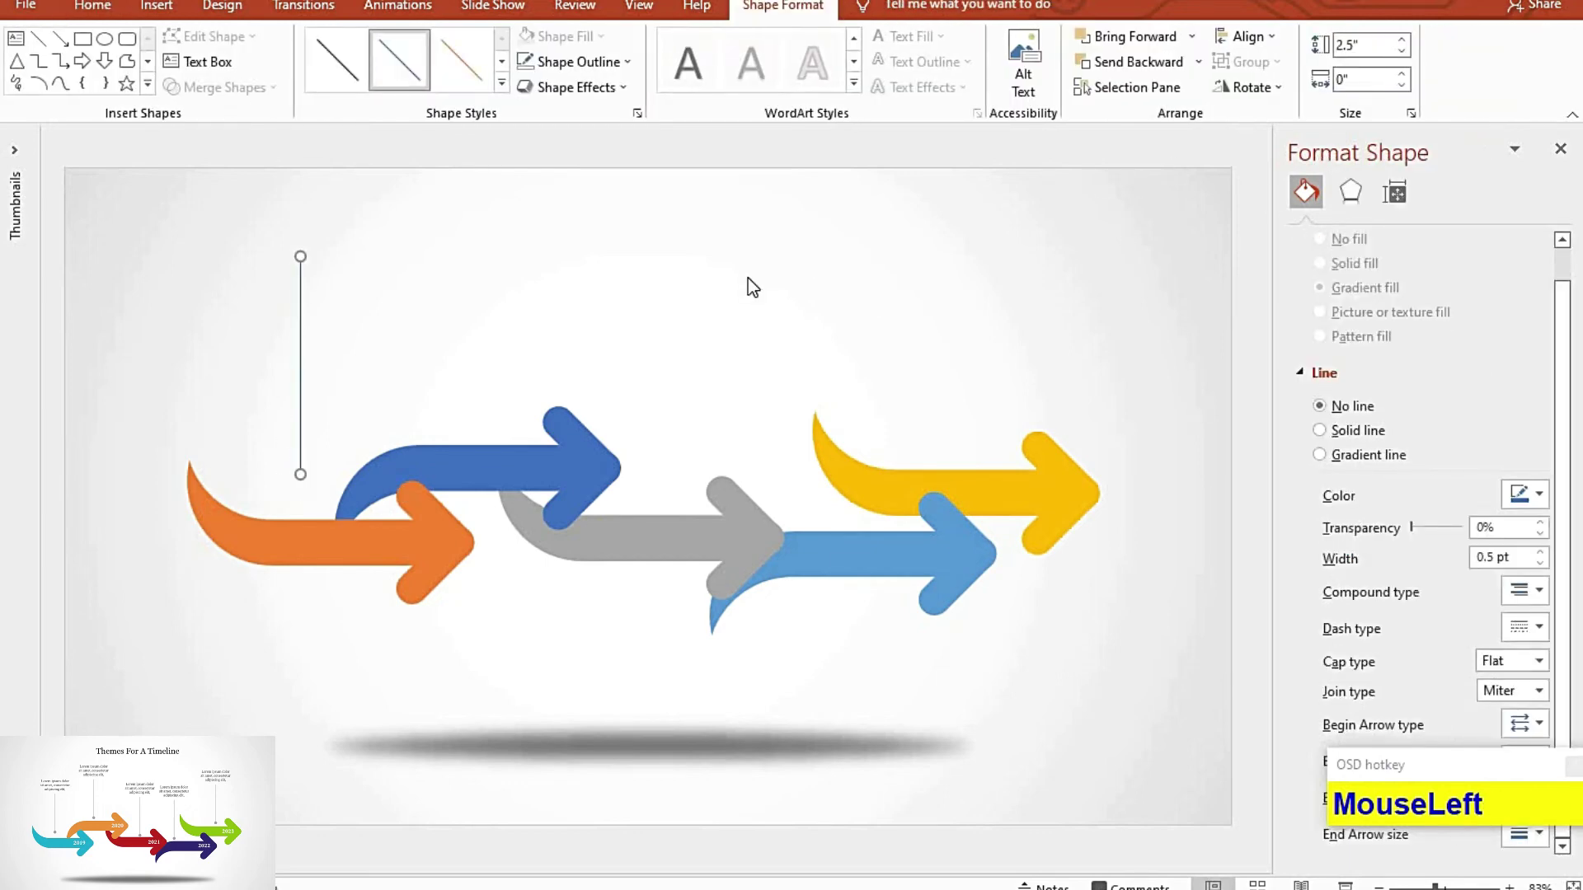
Step: Draw a small dot at the pointer line's lower end and align it with the line
key(shift+Down)
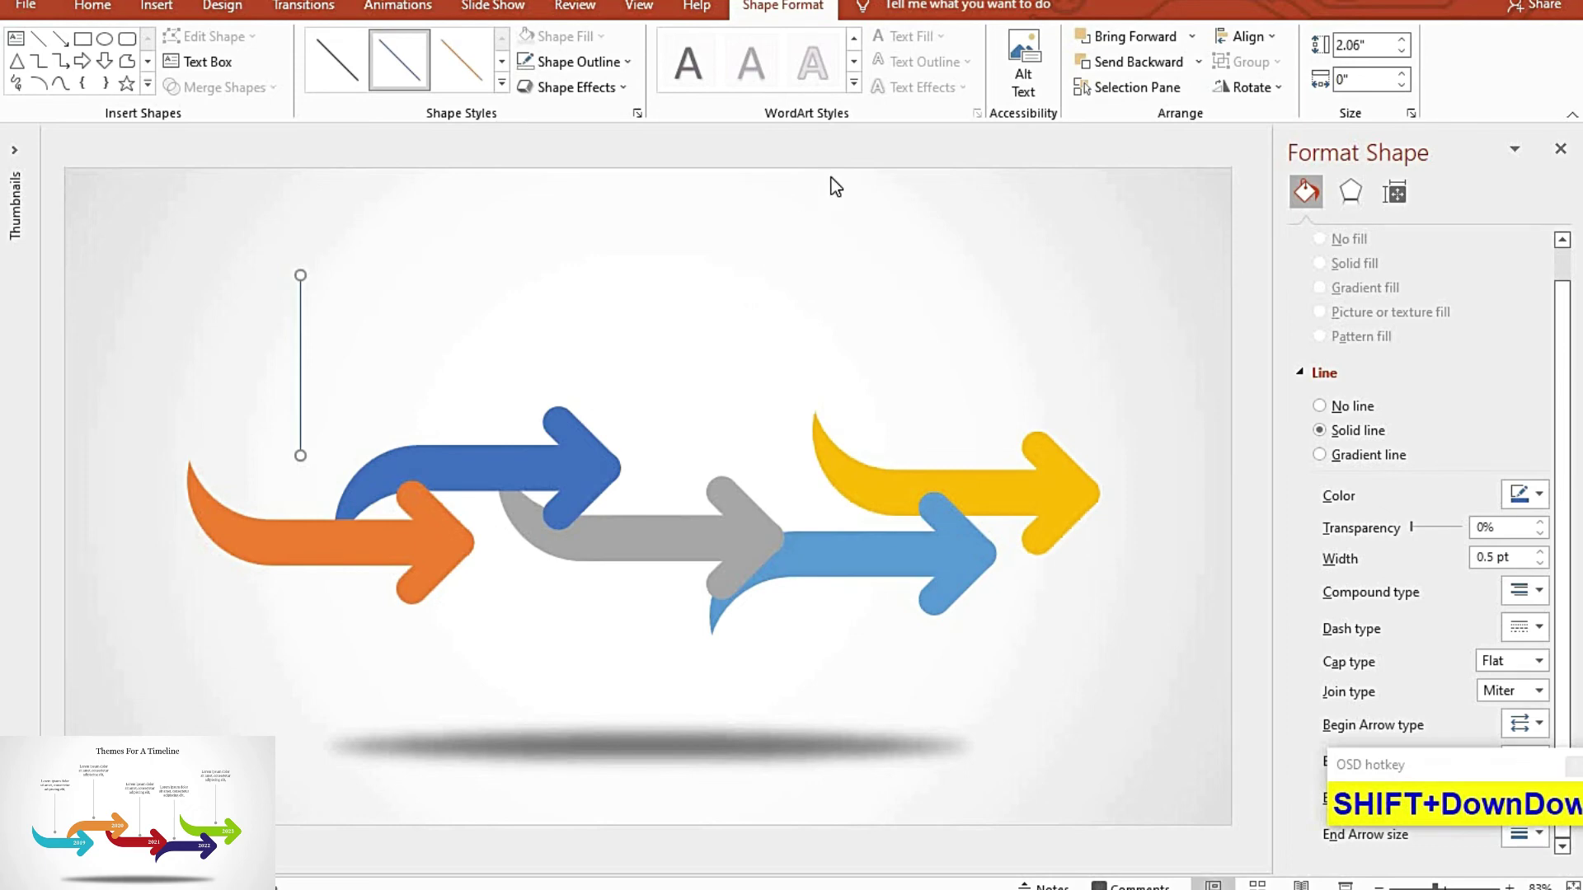
drag(514, 34, 650, 402)
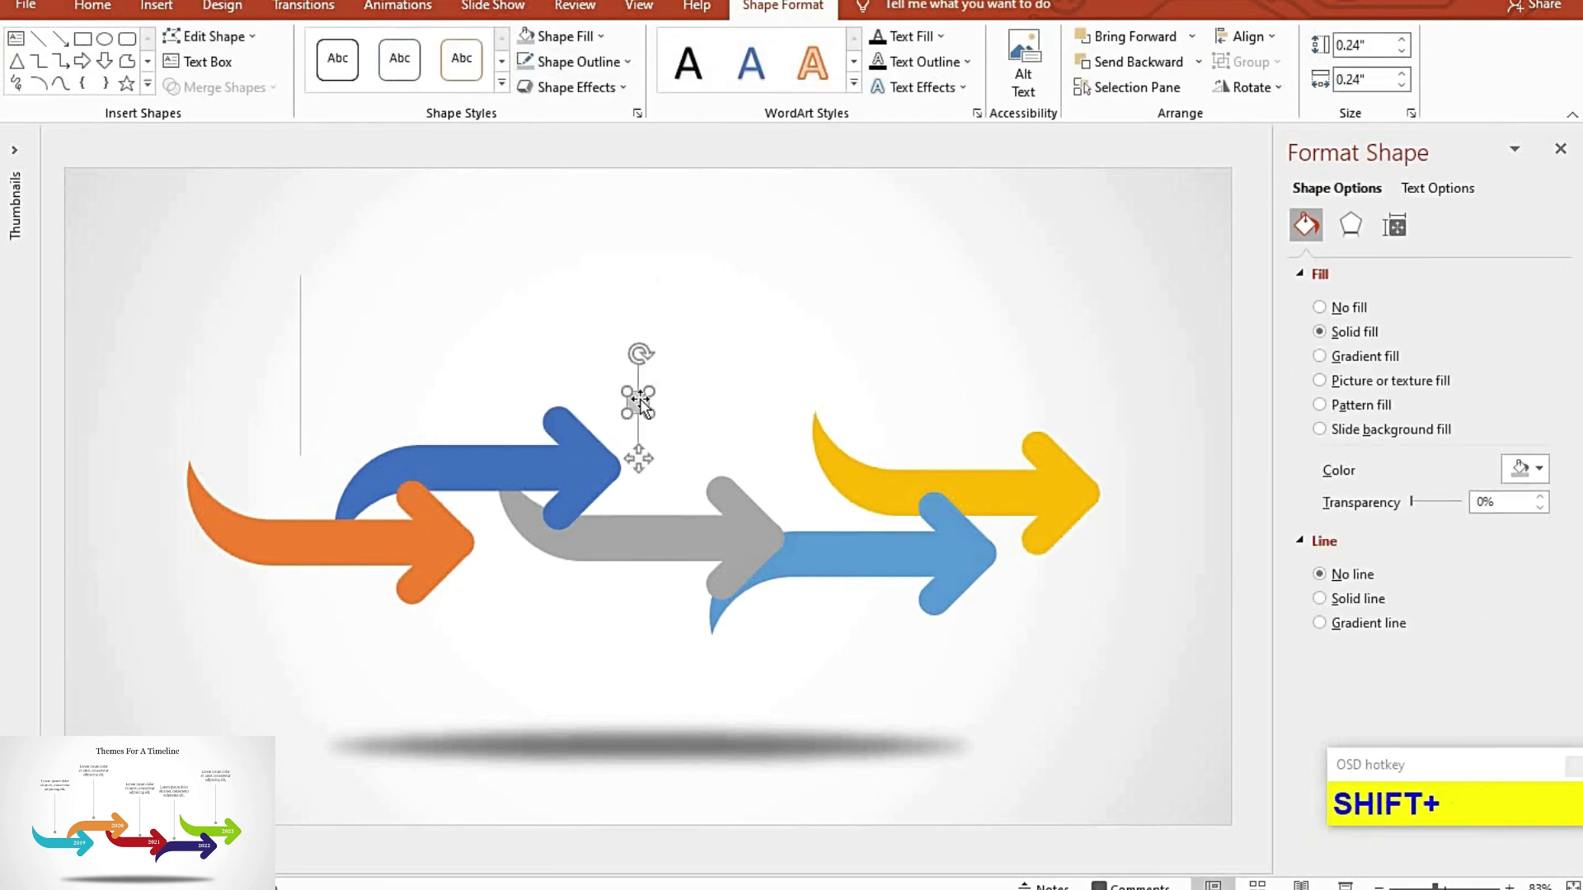
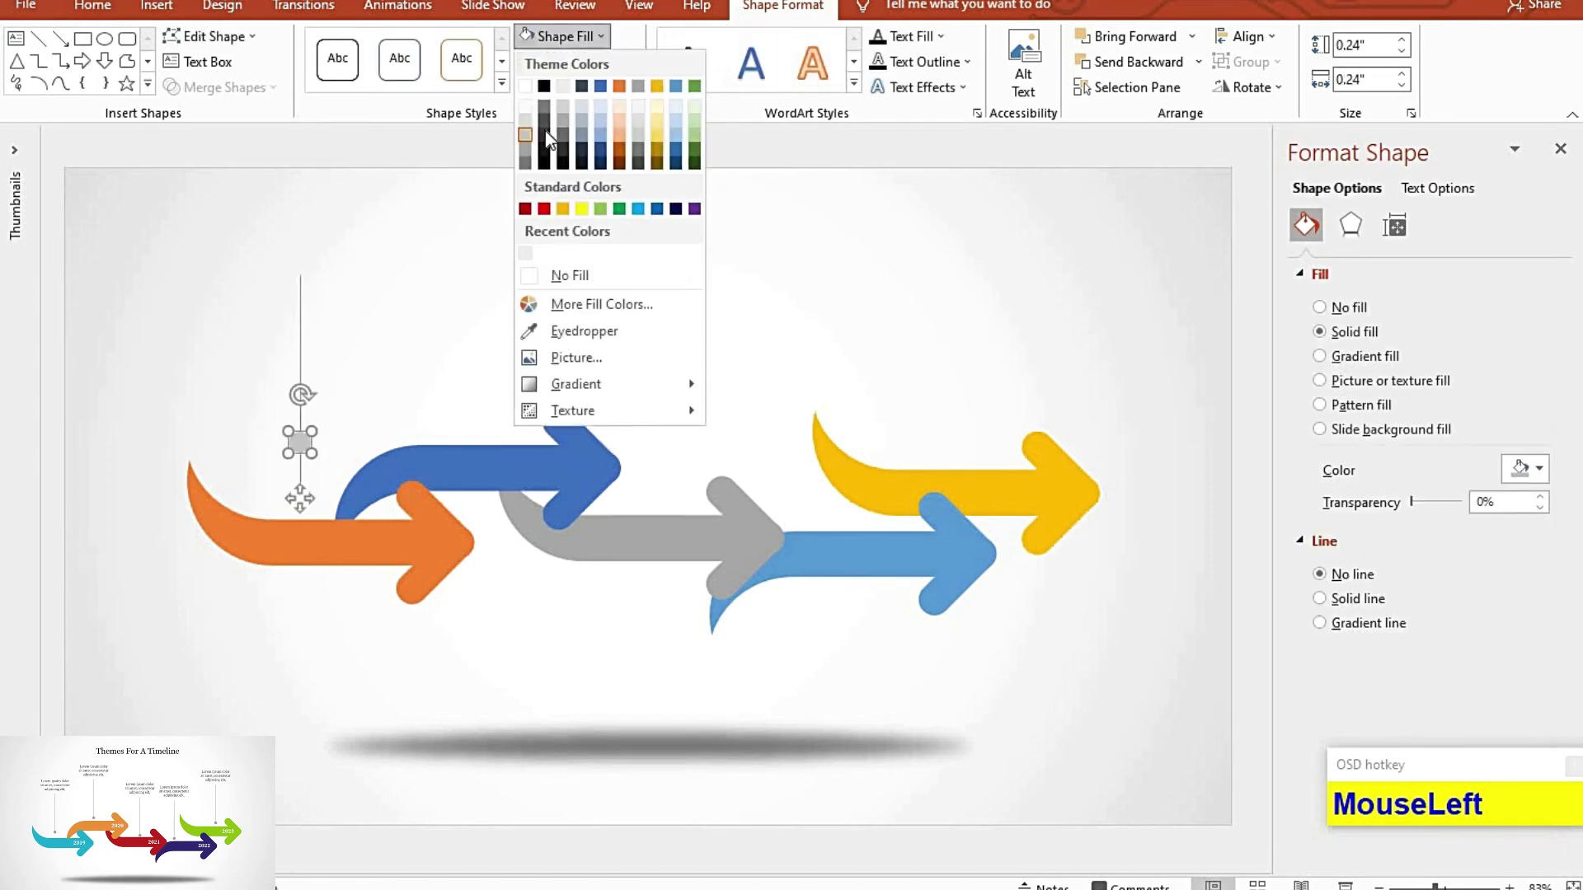
click(394, 144)
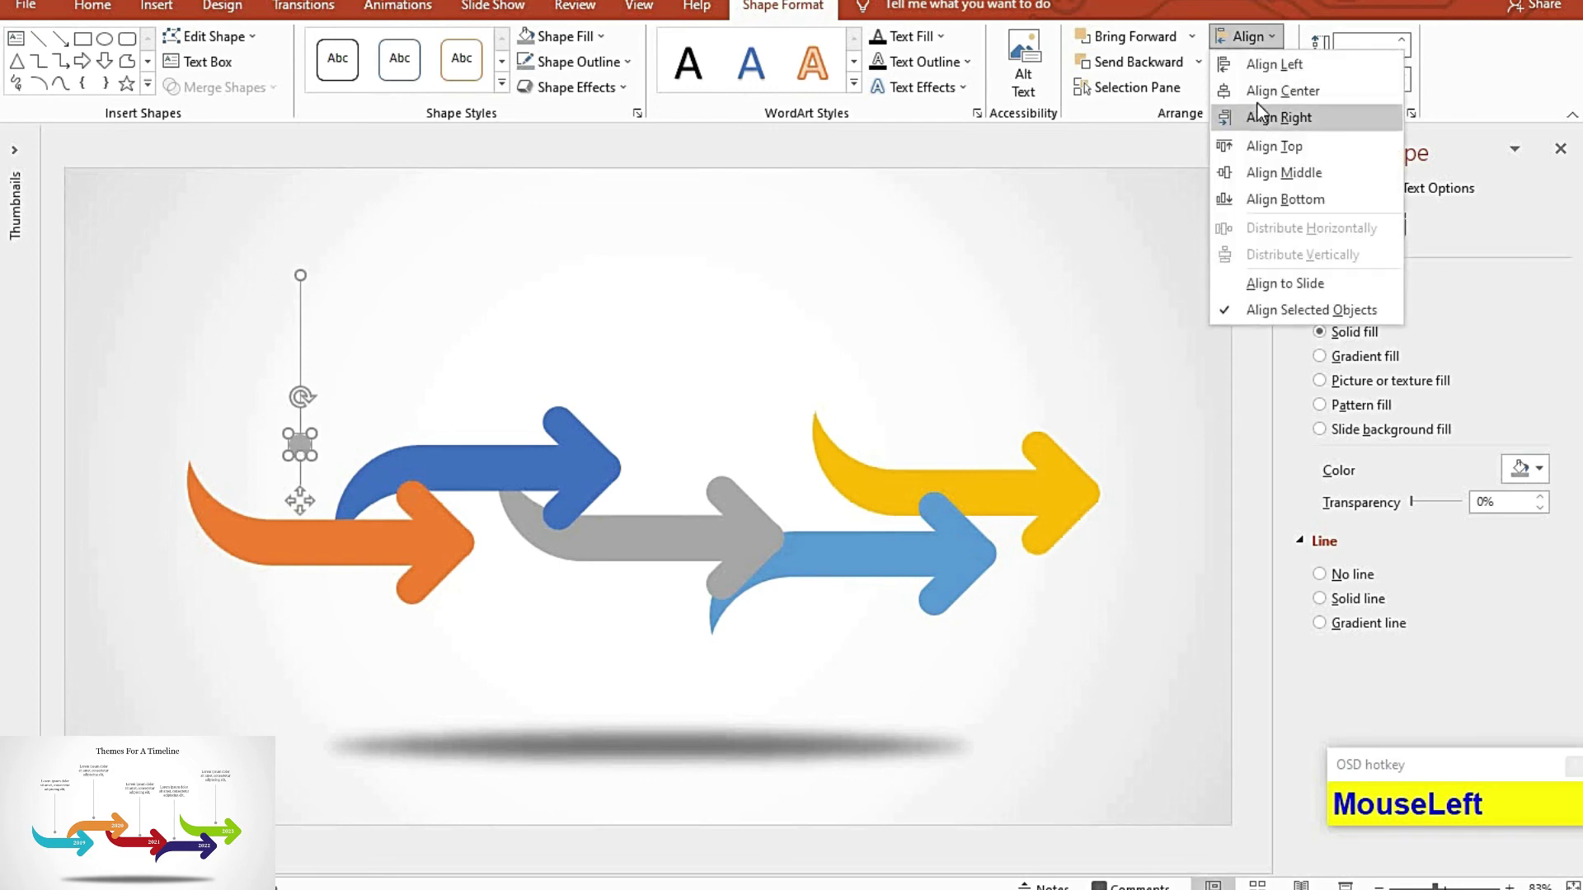
Step: Group line and dot into one pointer and place copies above the other arrows
key(ctrl+g)
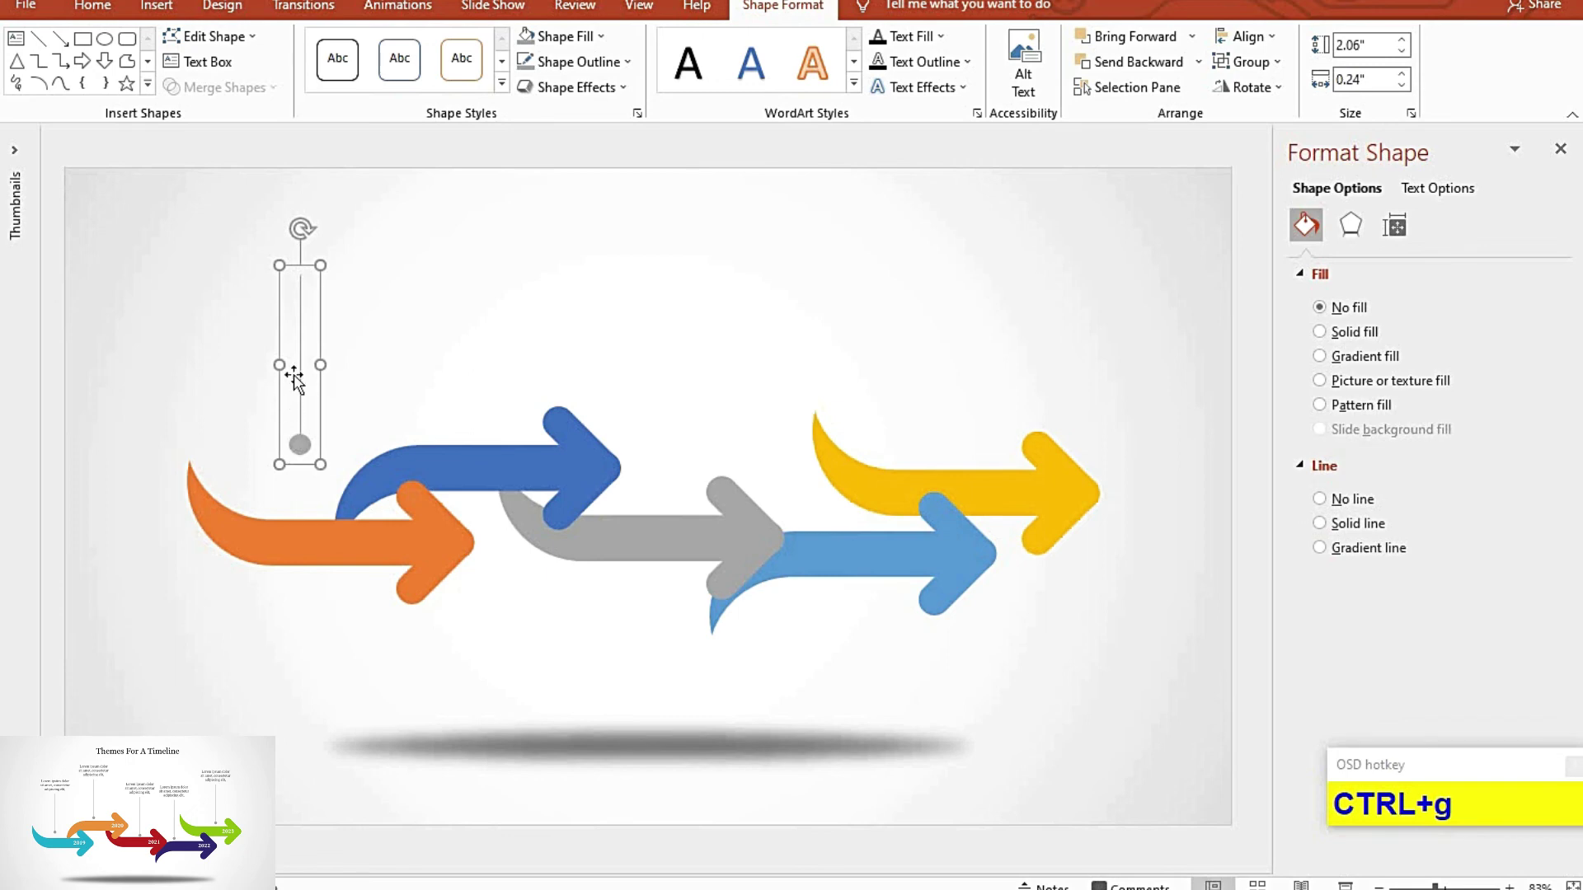
drag(432, 379, 665, 381)
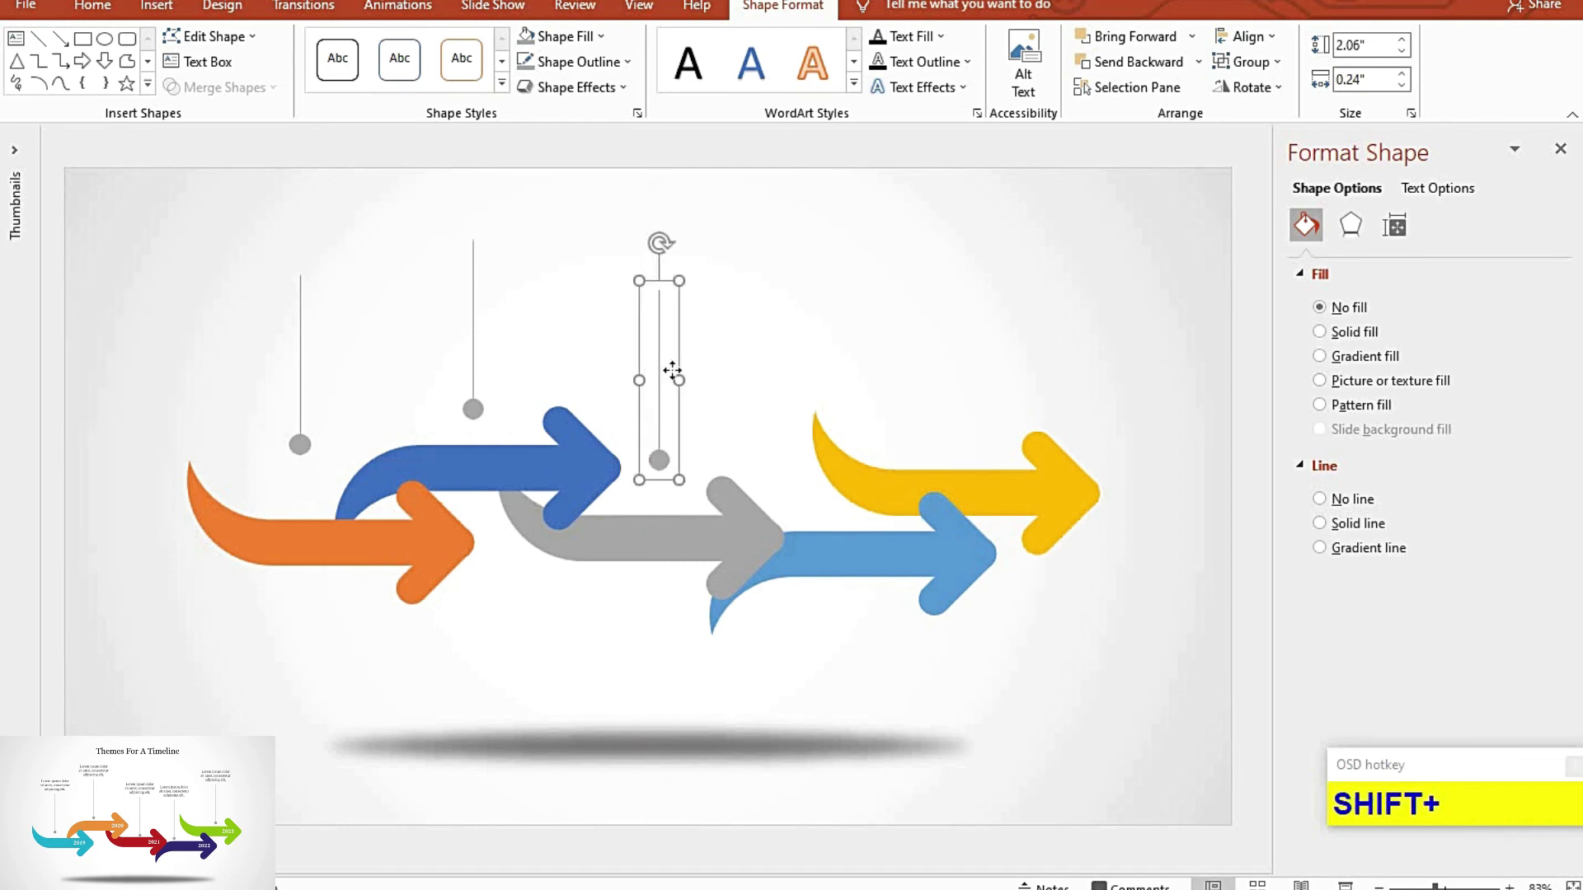
click(792, 373)
click(969, 360)
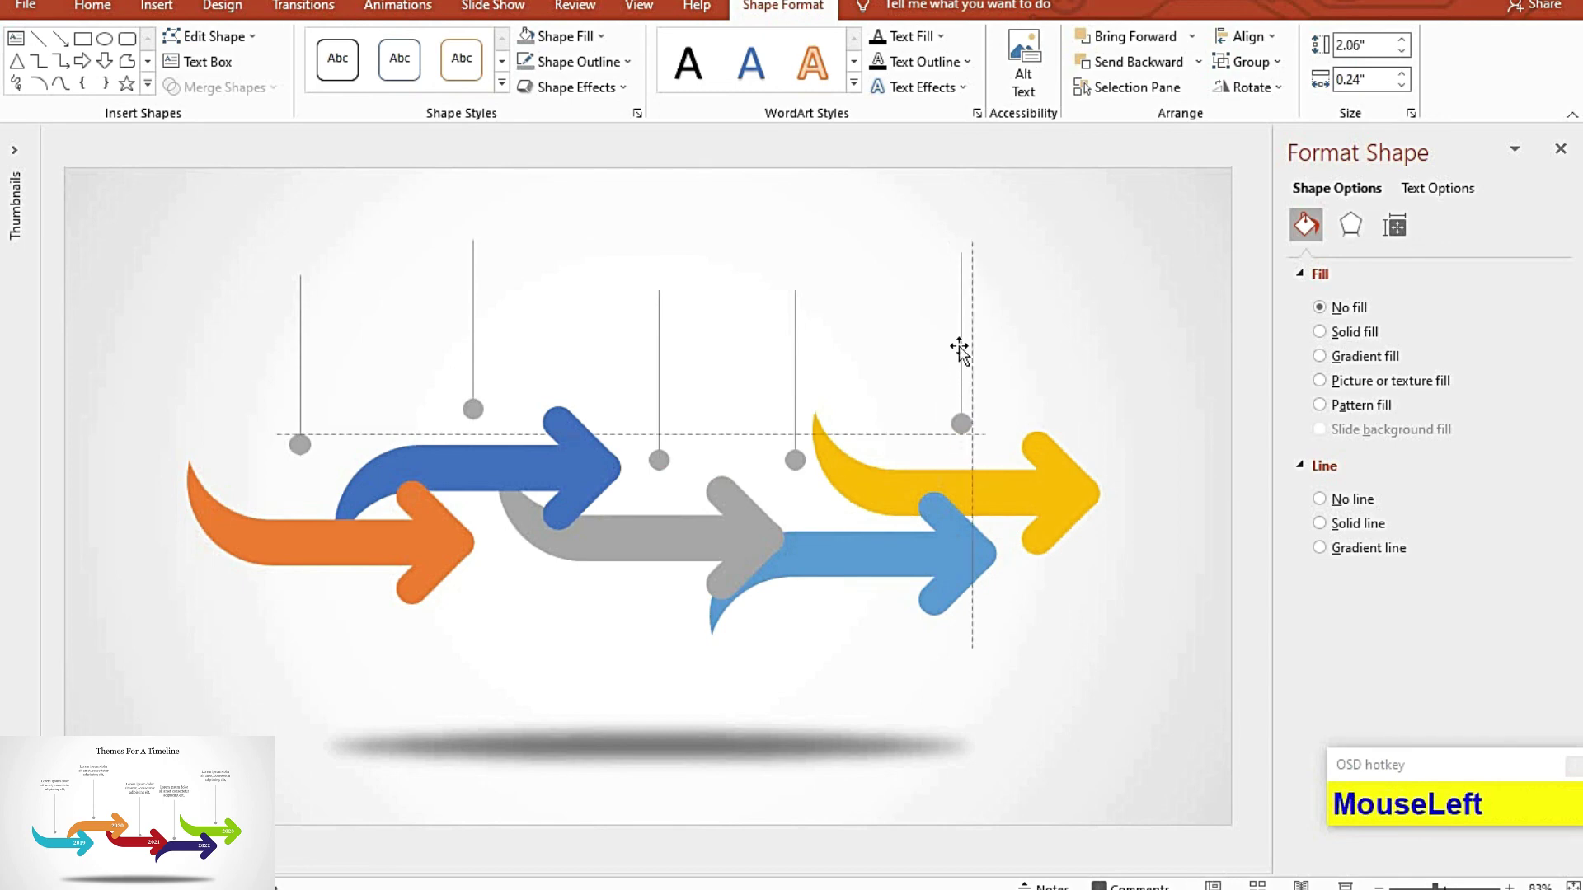
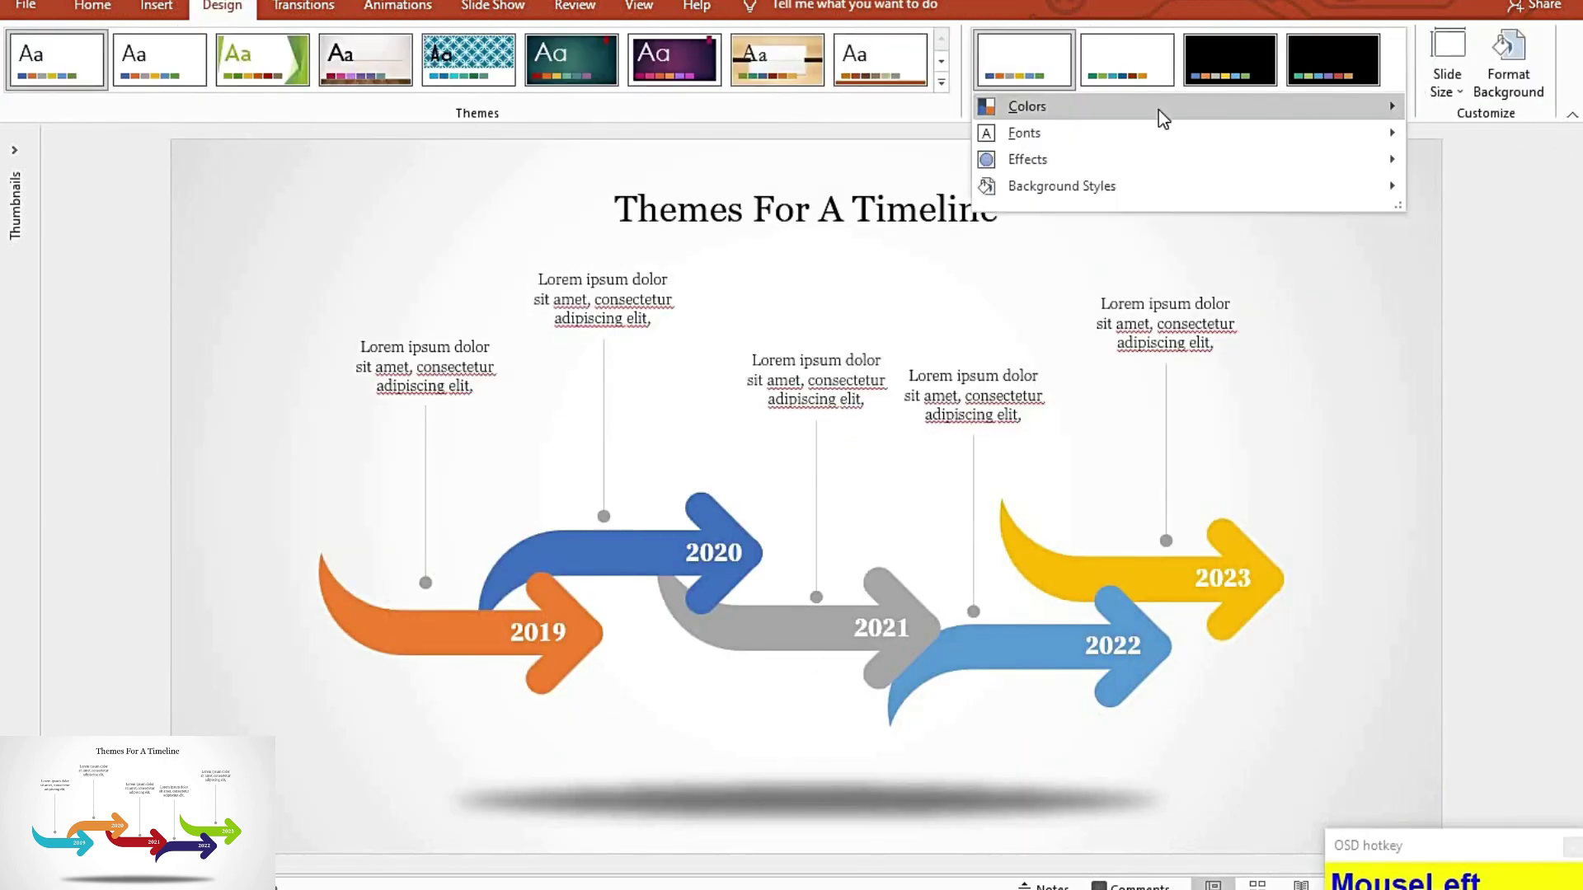
Step: Apply a different Variant colour scheme and start the slide show full screen
scroll(up, 3)
click(833, 213)
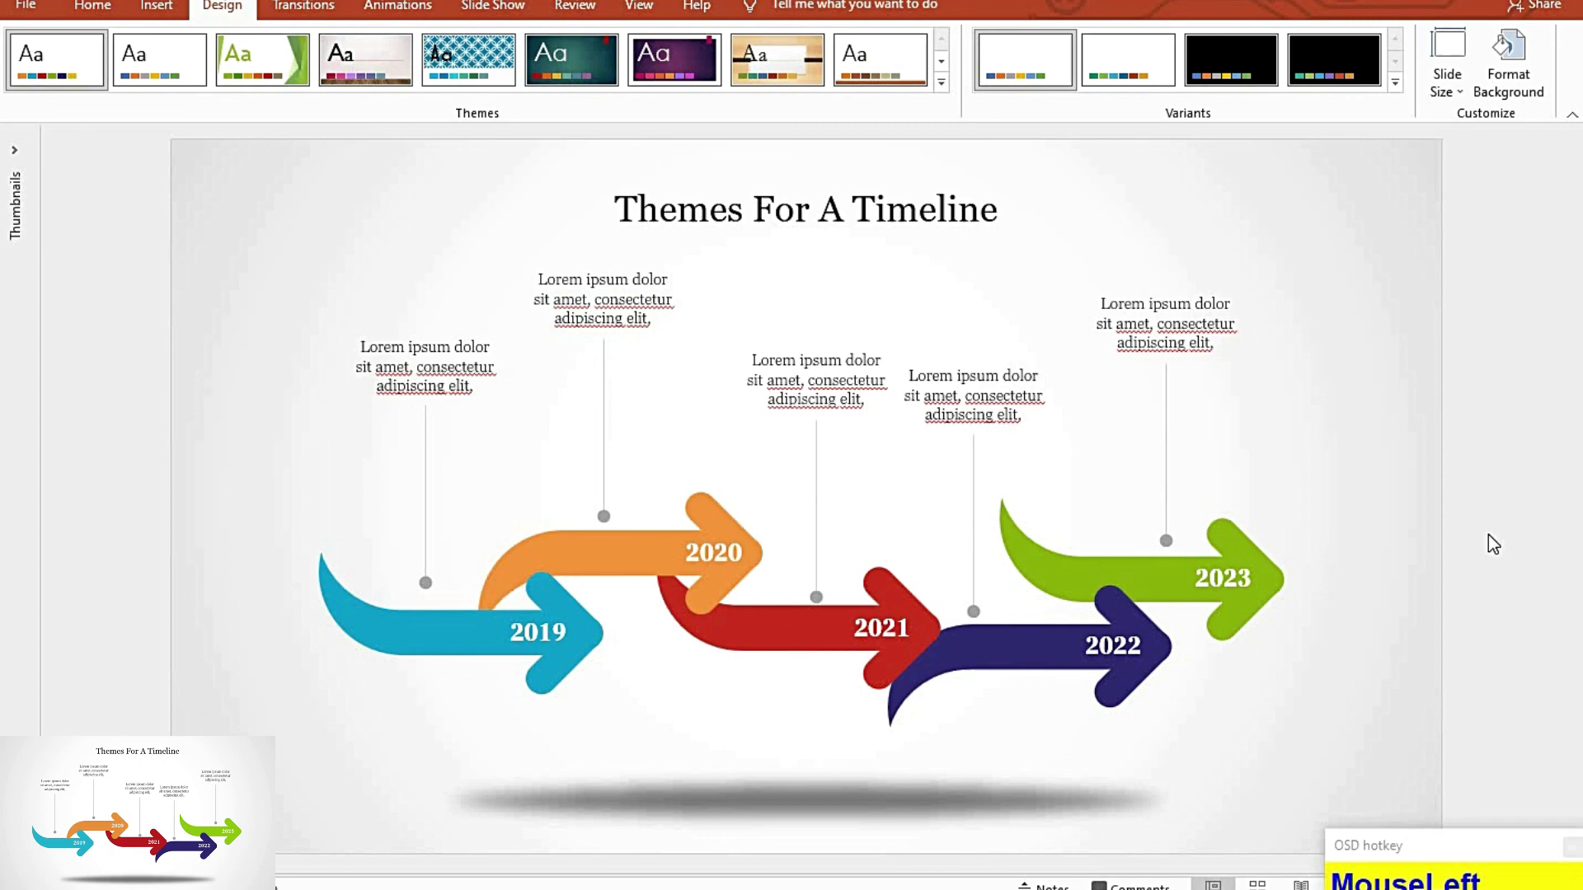
key(F5)
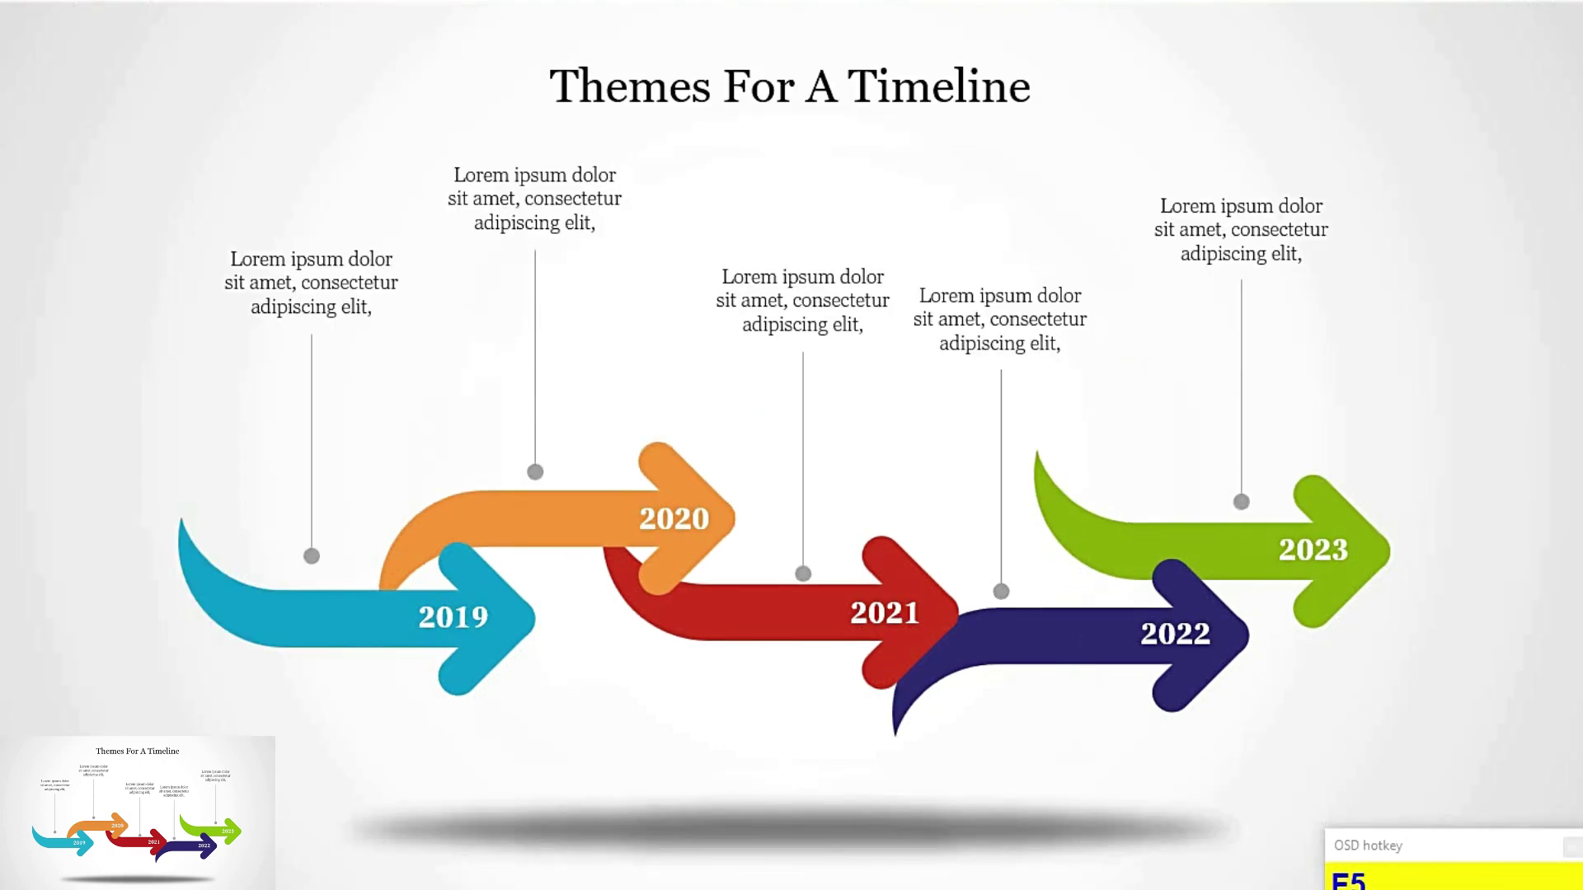